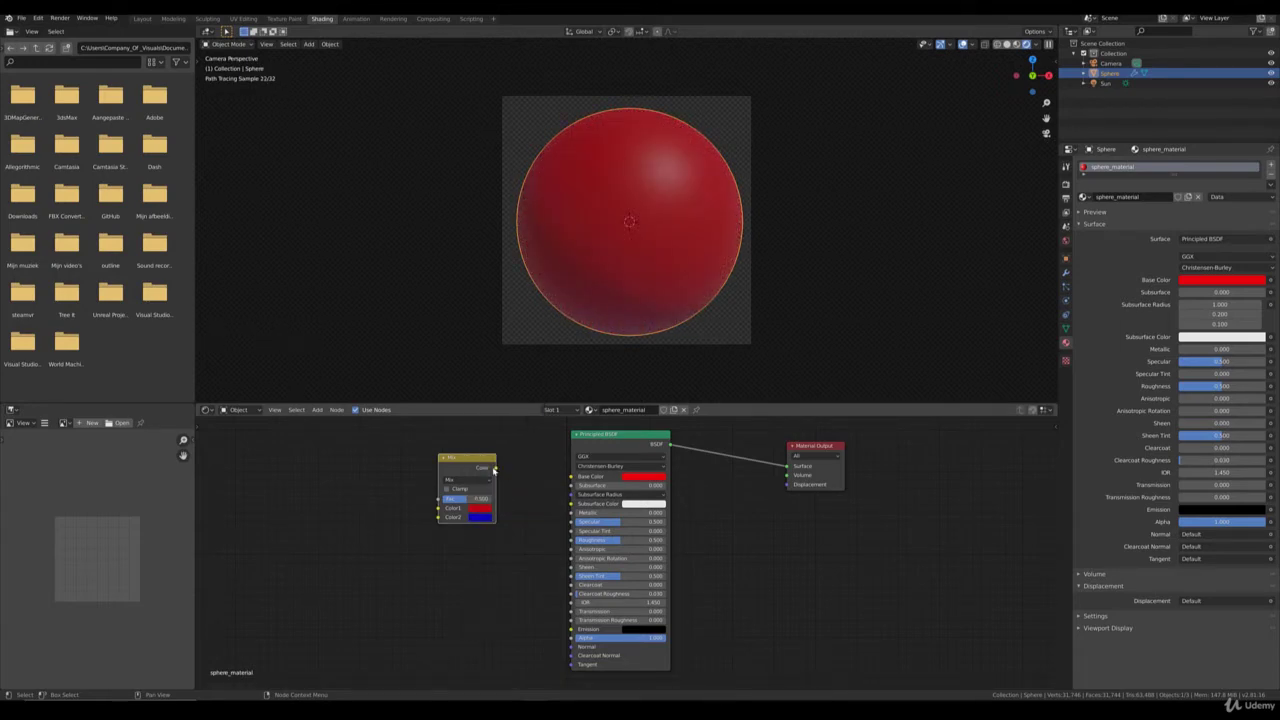
# Feed the red-and-blue Mix node's Color output into the Principled BSDF Base Color.
pyautogui.click(502, 469)
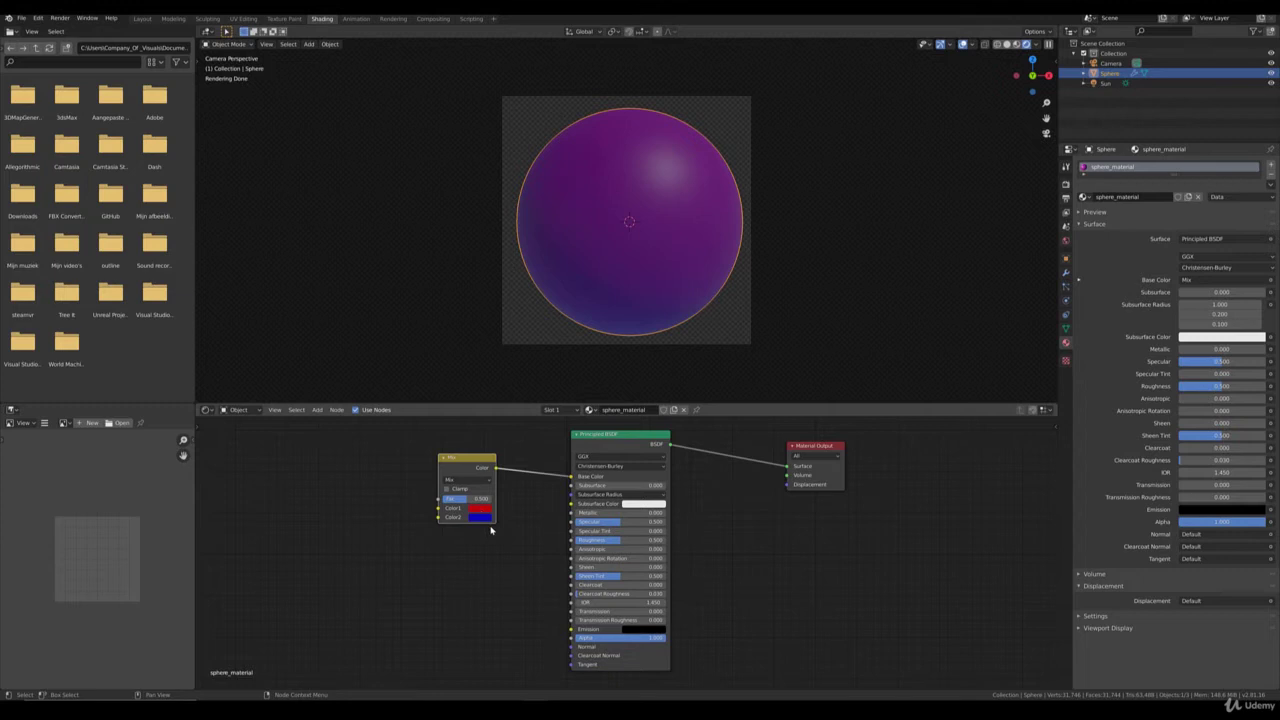
pyautogui.click(469, 502)
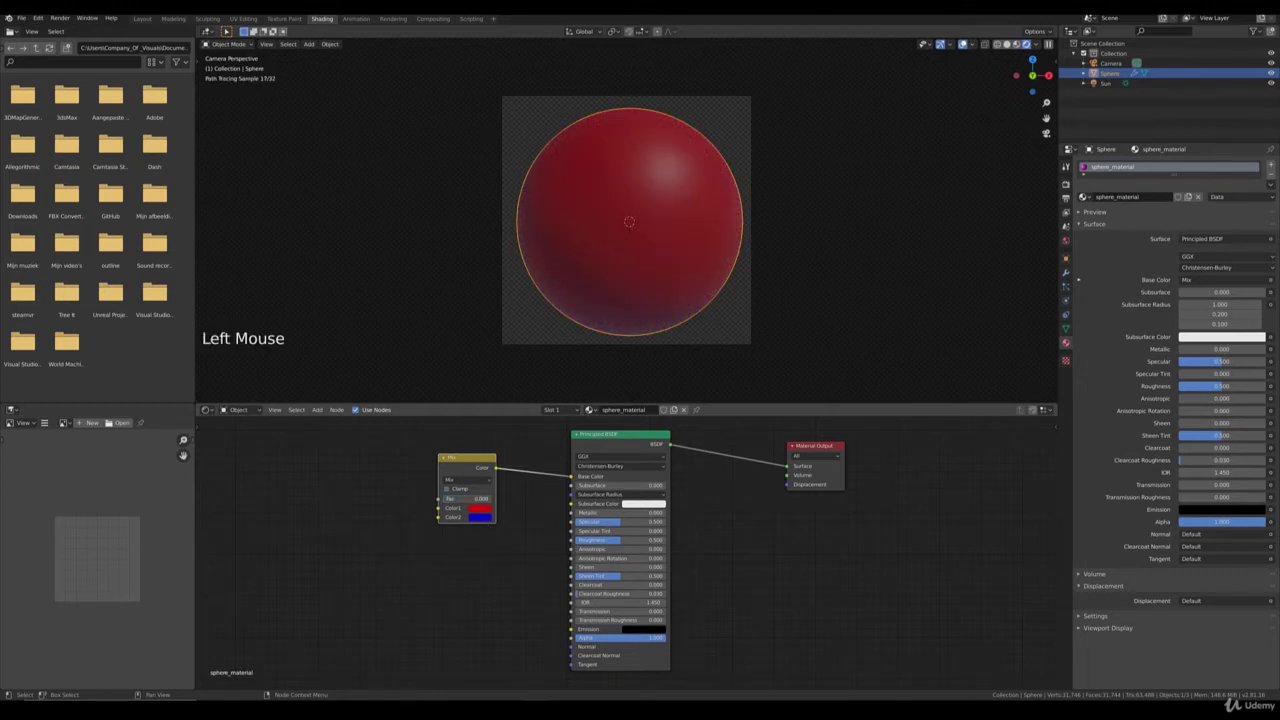
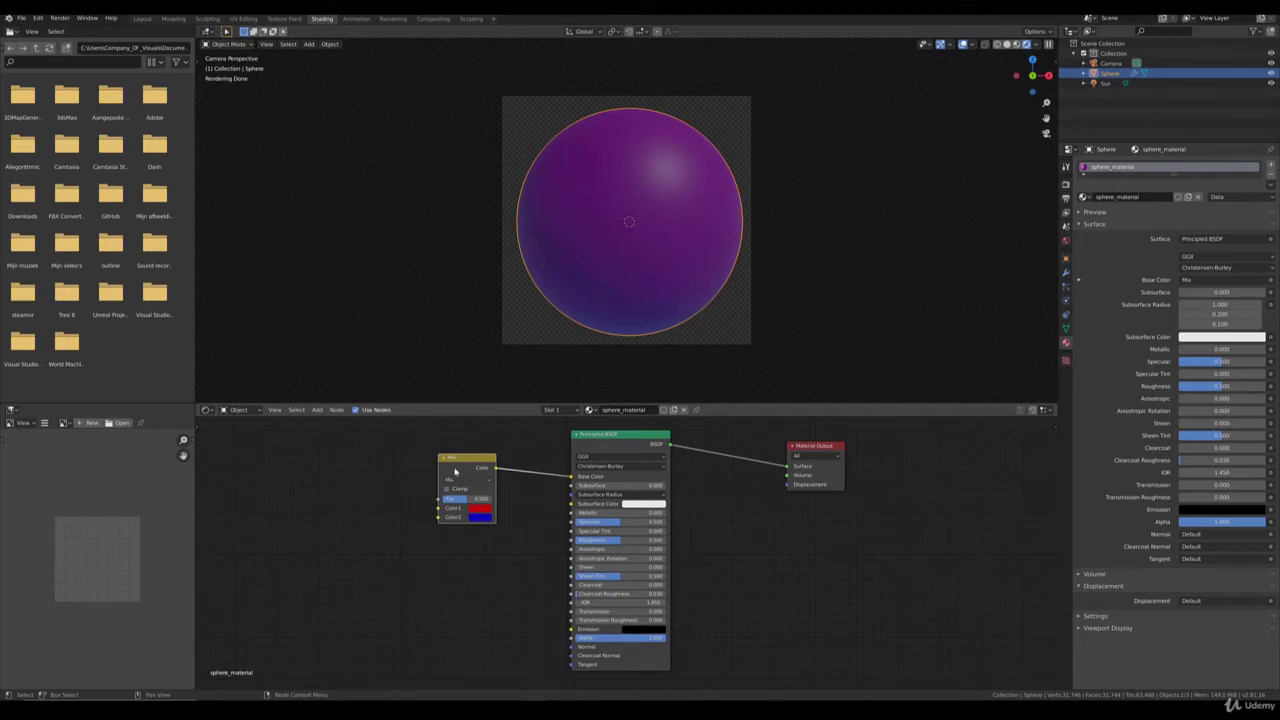
# Add a Noise Texture node left of the Mix node, preview it on the sphere, then undo the preview.
pyautogui.click(318, 412)
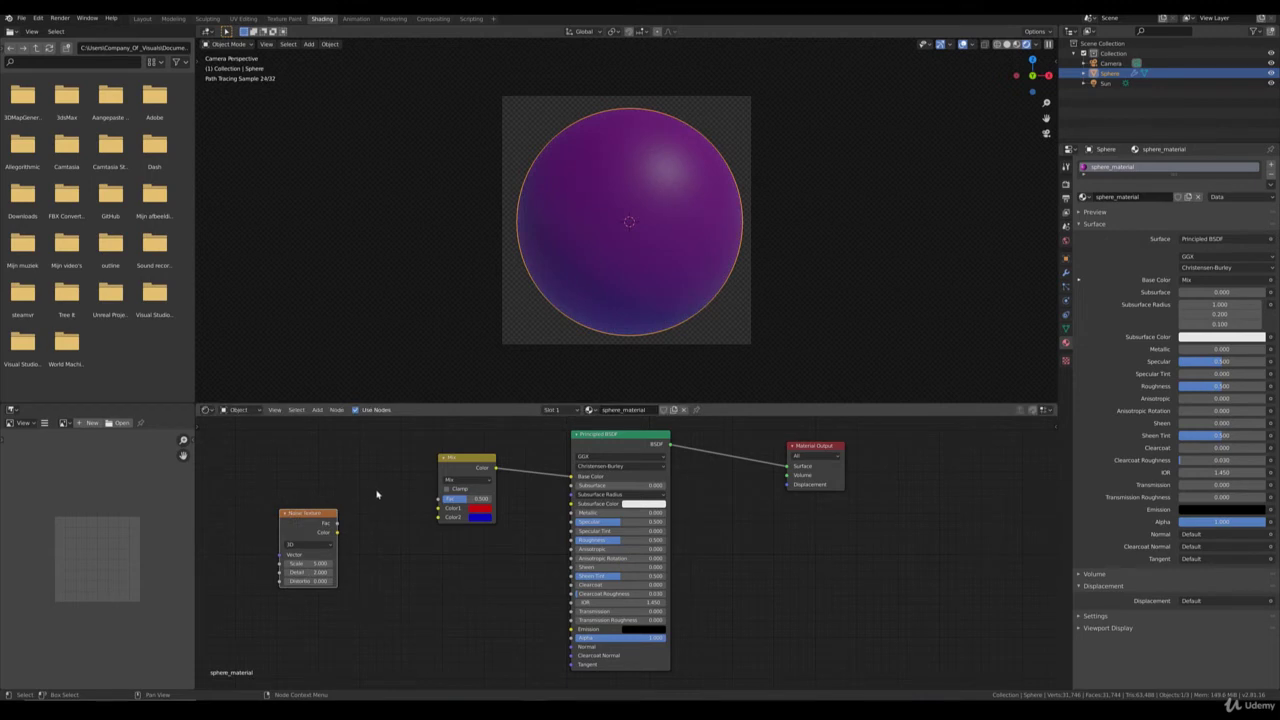
pyautogui.click(315, 517)
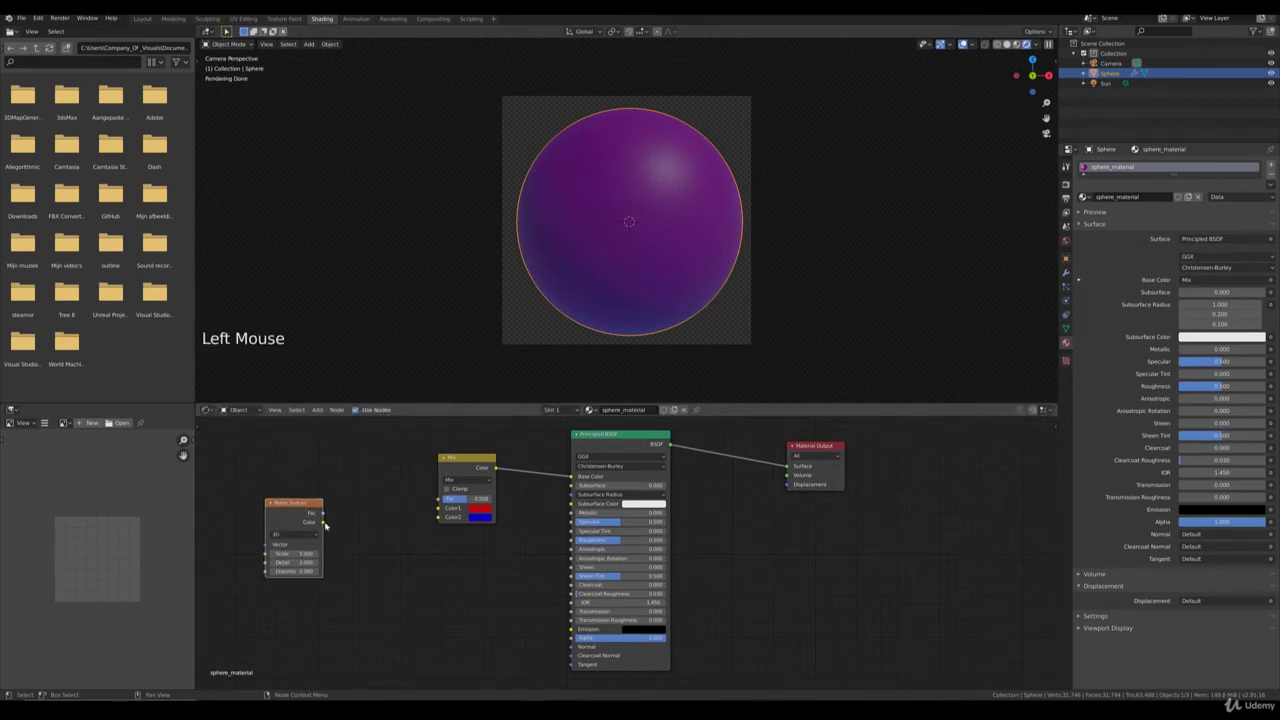
pyautogui.click(326, 524)
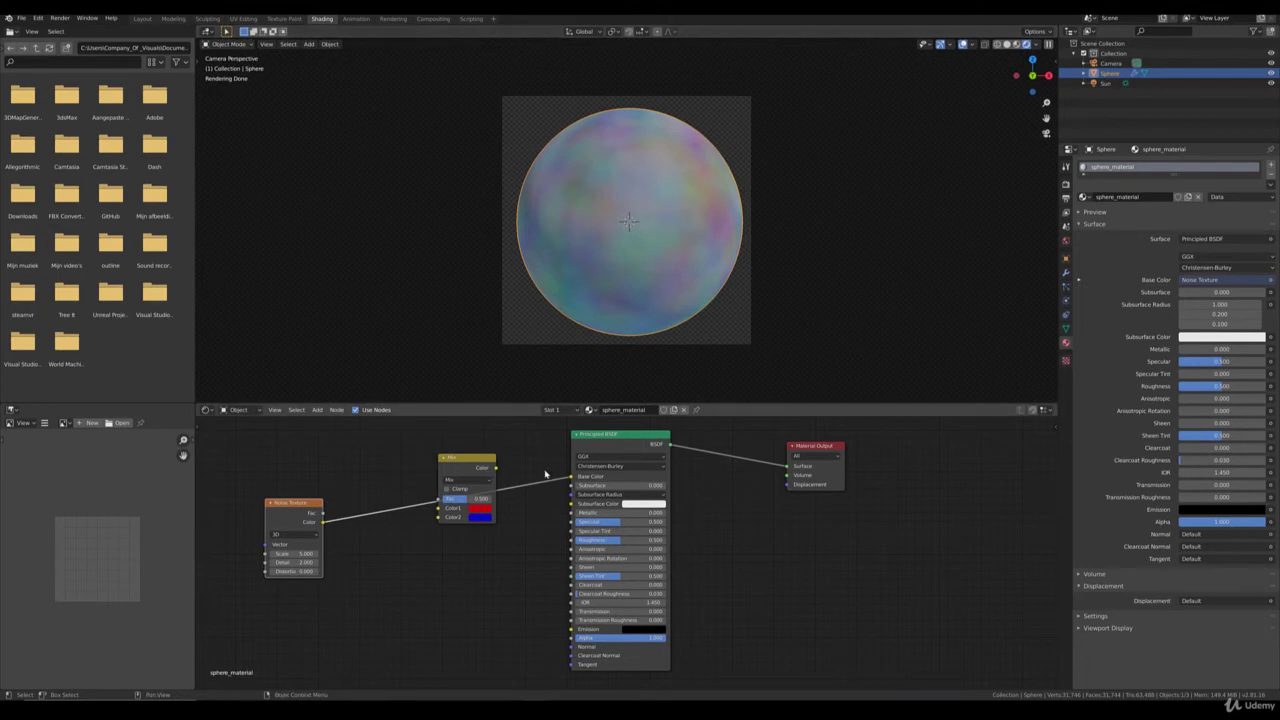
pyautogui.click(574, 480)
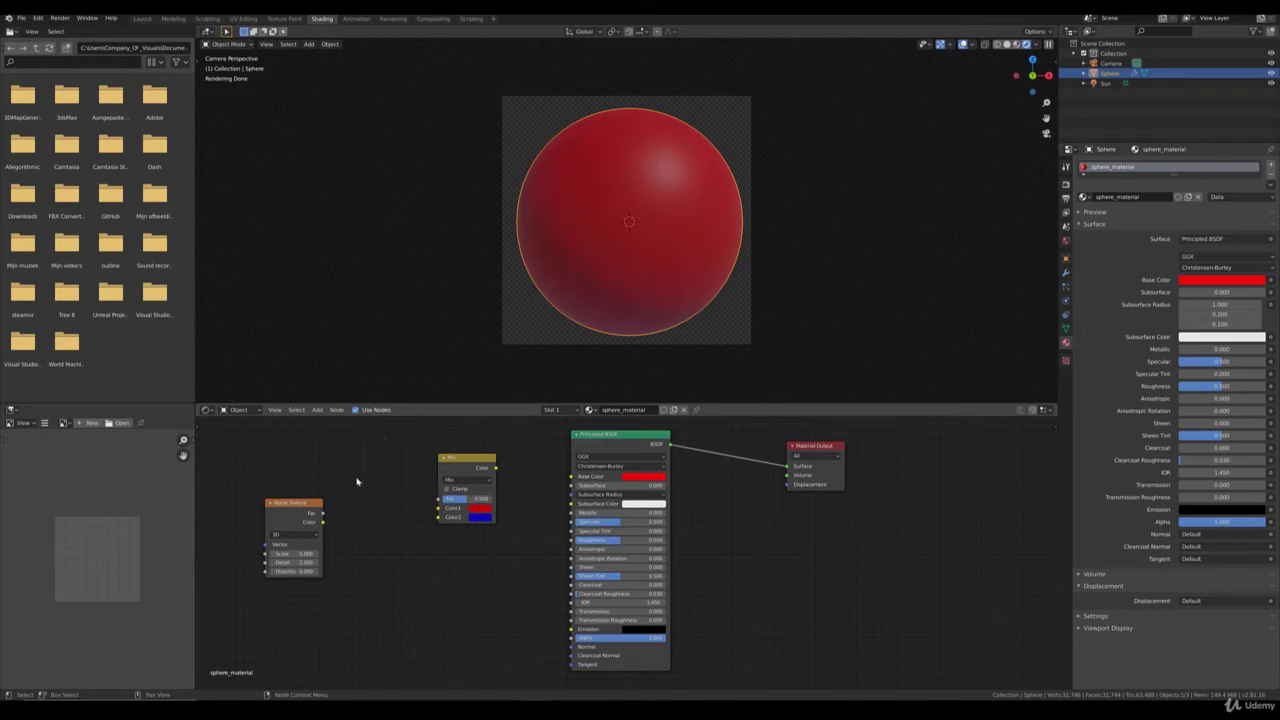
# Add a ColorRamp node fed by the Noise Color output and preview it on the base colour.
pyautogui.click(294, 501)
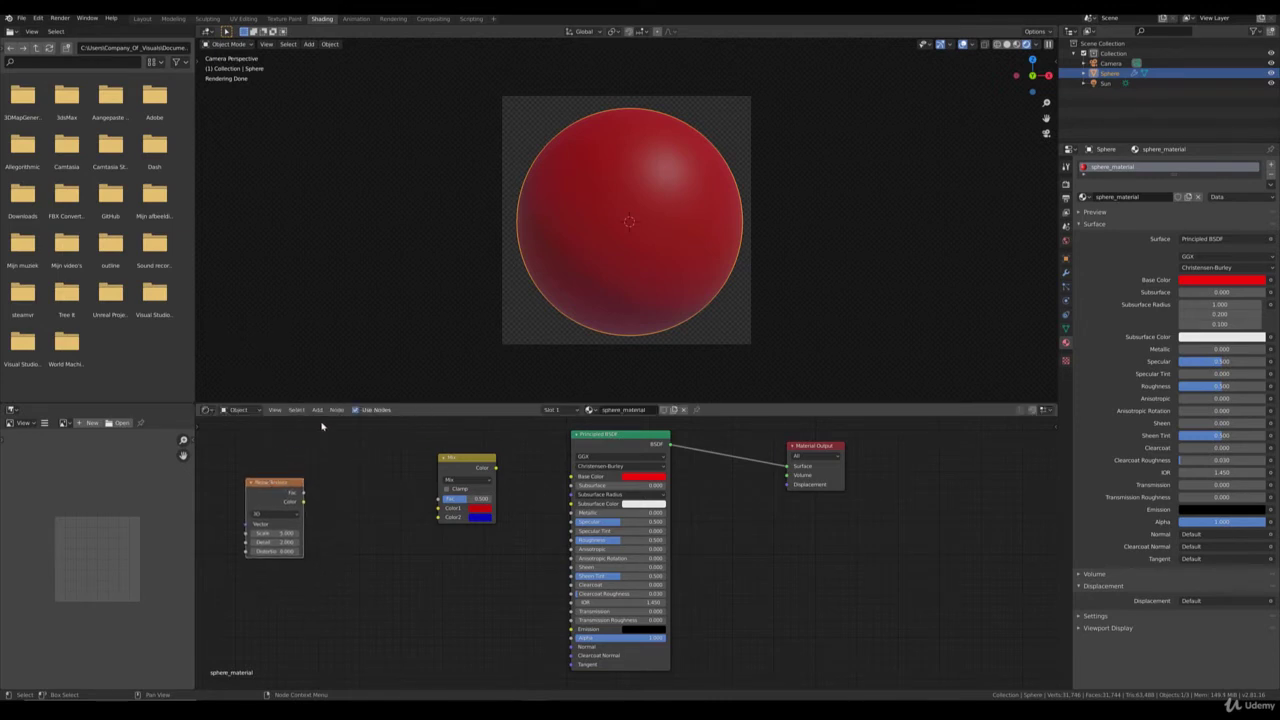
pyautogui.click(320, 413)
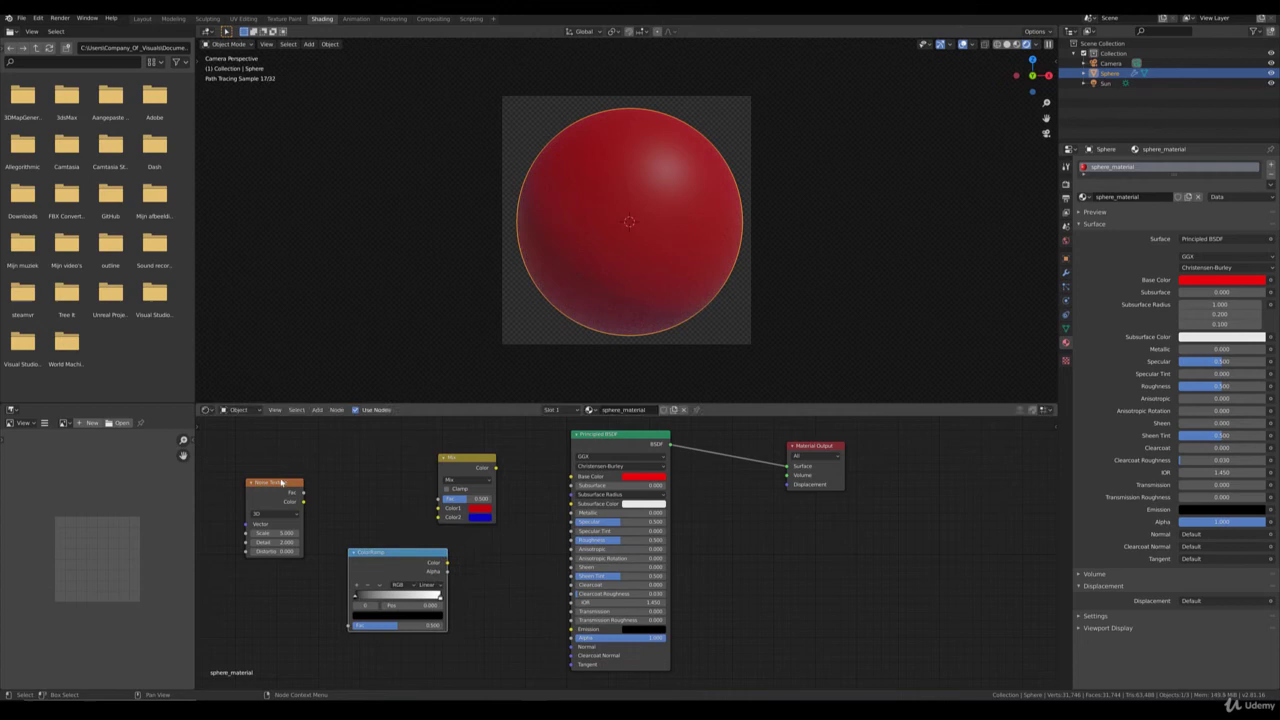
pyautogui.click(284, 486)
pyautogui.click(297, 525)
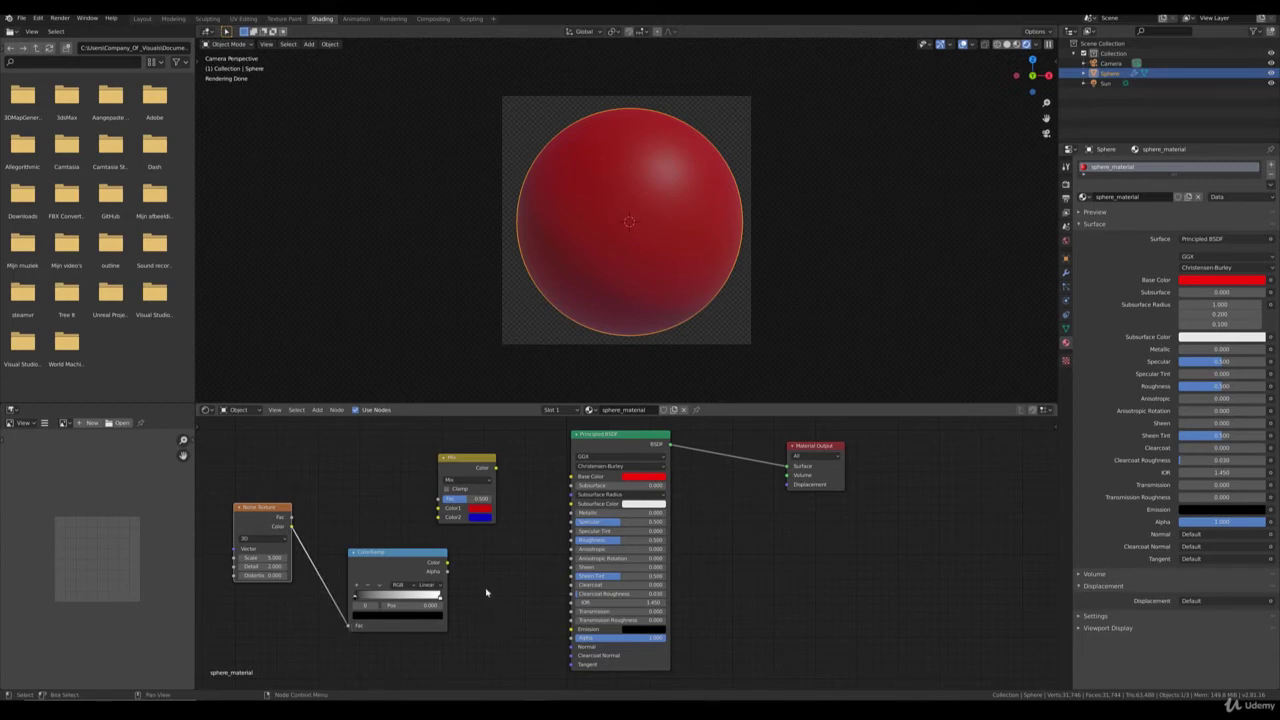
pyautogui.click(452, 563)
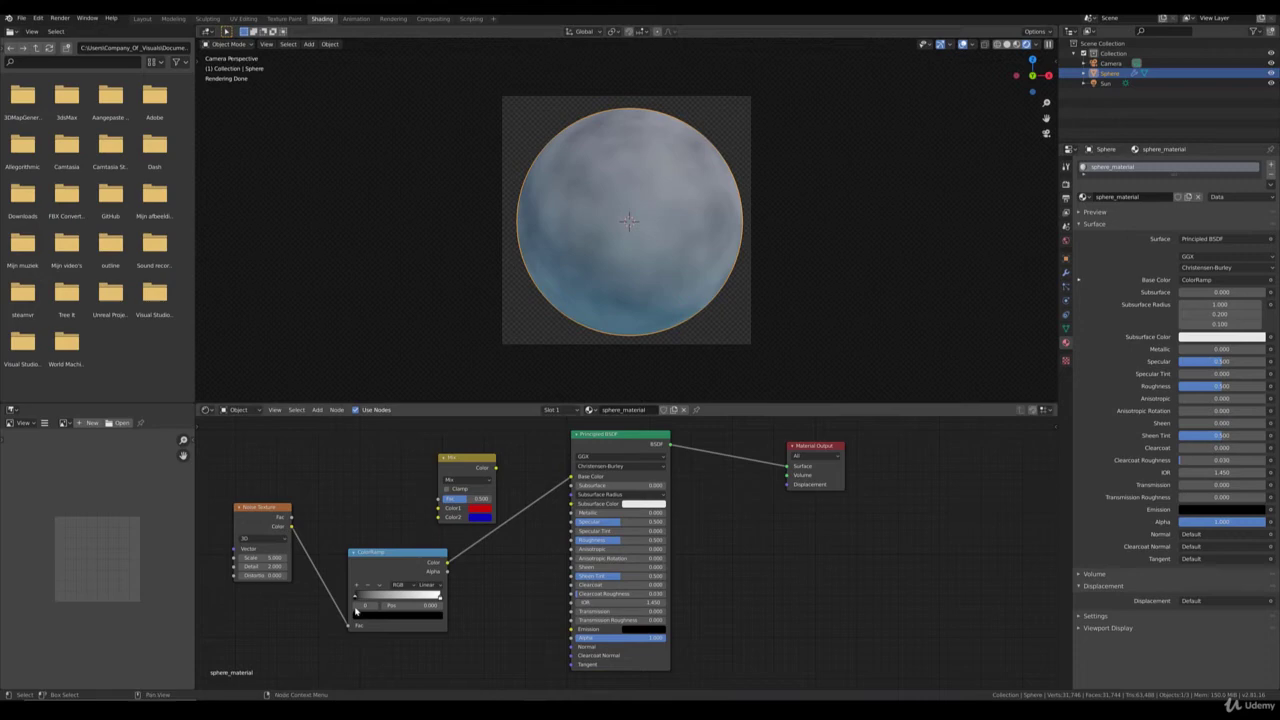
# Drag the ramp stops closer together so the sphere shows sharp dark and light patches.
pyautogui.click(360, 600)
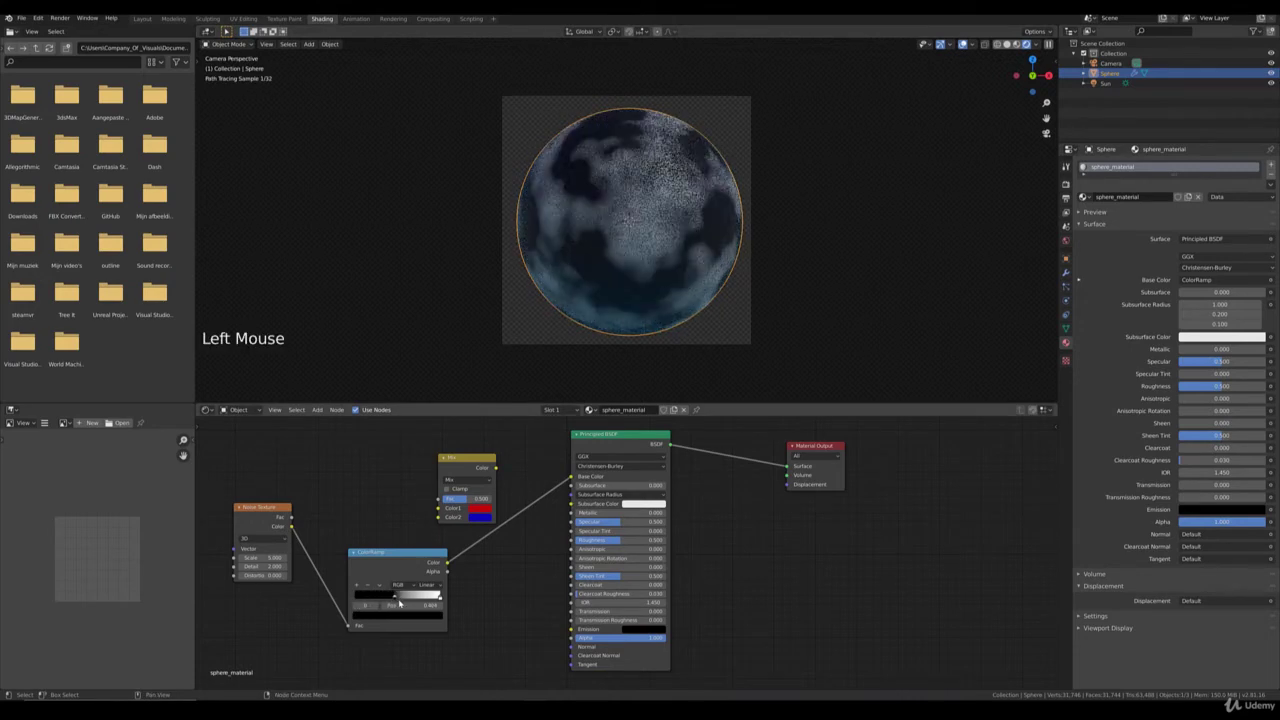
pyautogui.click(440, 601)
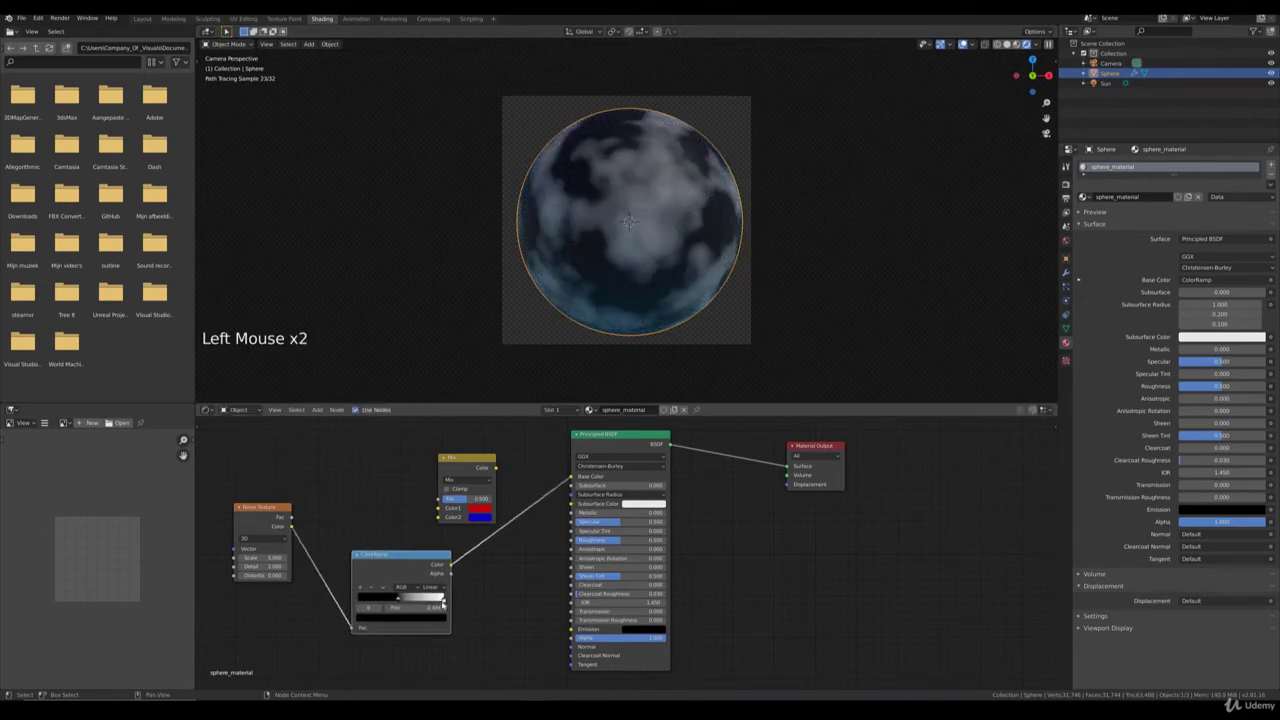
pyautogui.click(436, 602)
pyautogui.click(403, 601)
pyautogui.click(407, 601)
pyautogui.click(411, 600)
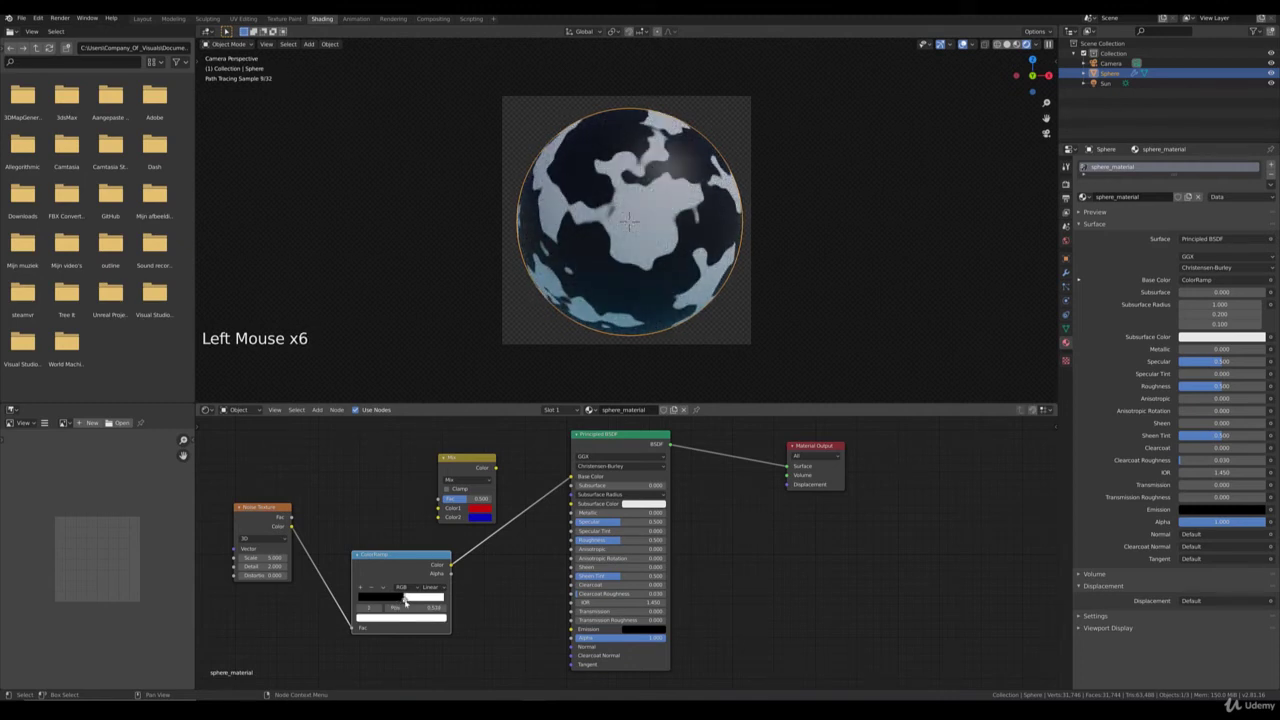
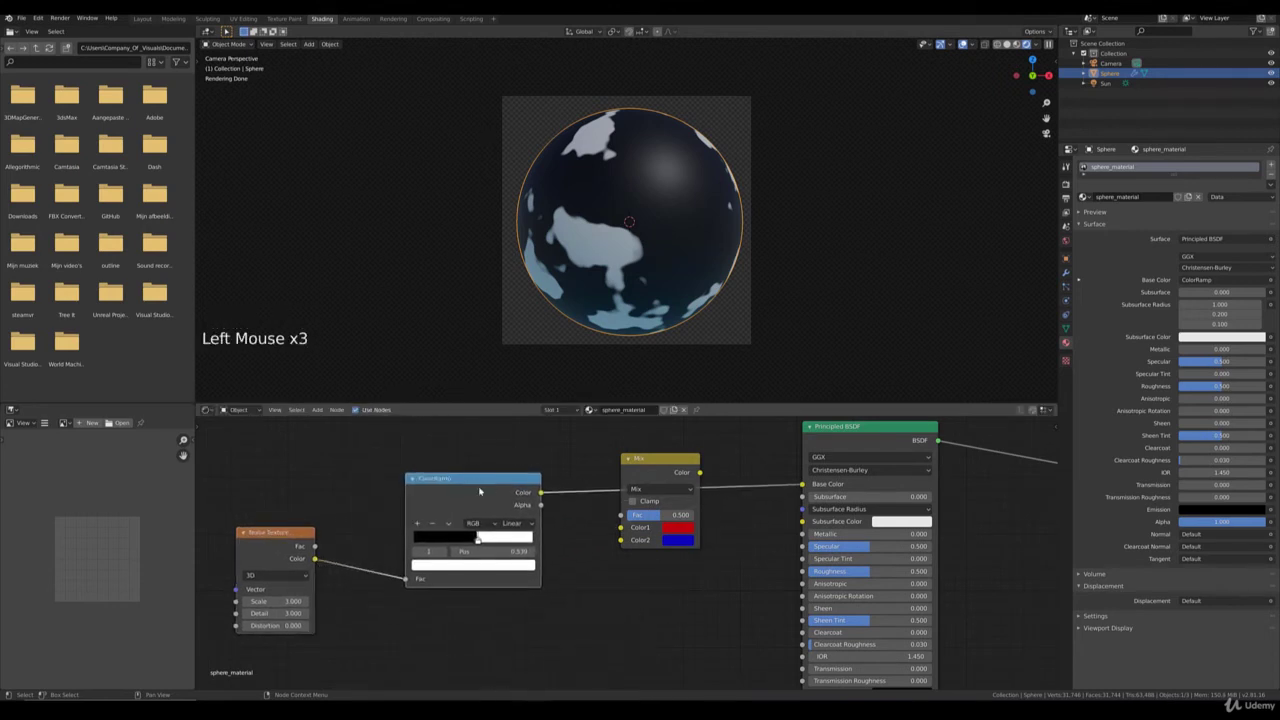
# Drive the Mix factor from the ColorRamp, wire Mix to Base Color, and make the second colour green.
pyautogui.click(547, 488)
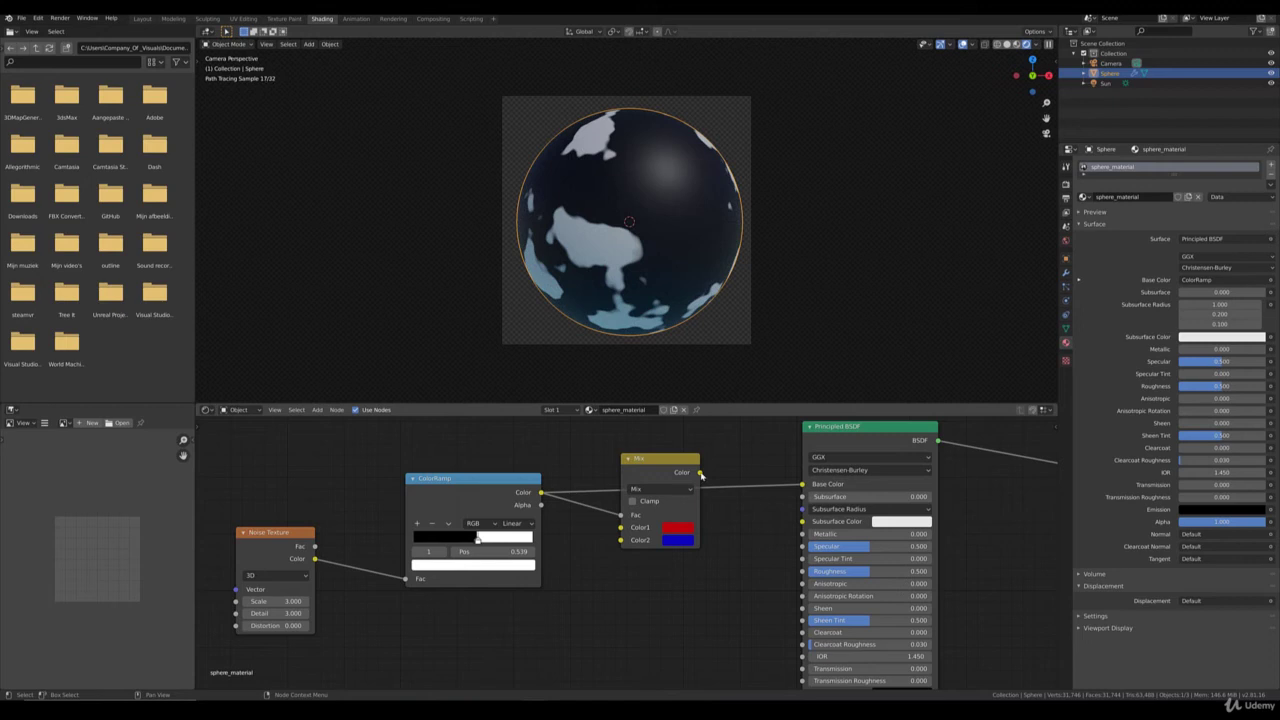
pyautogui.click(711, 460)
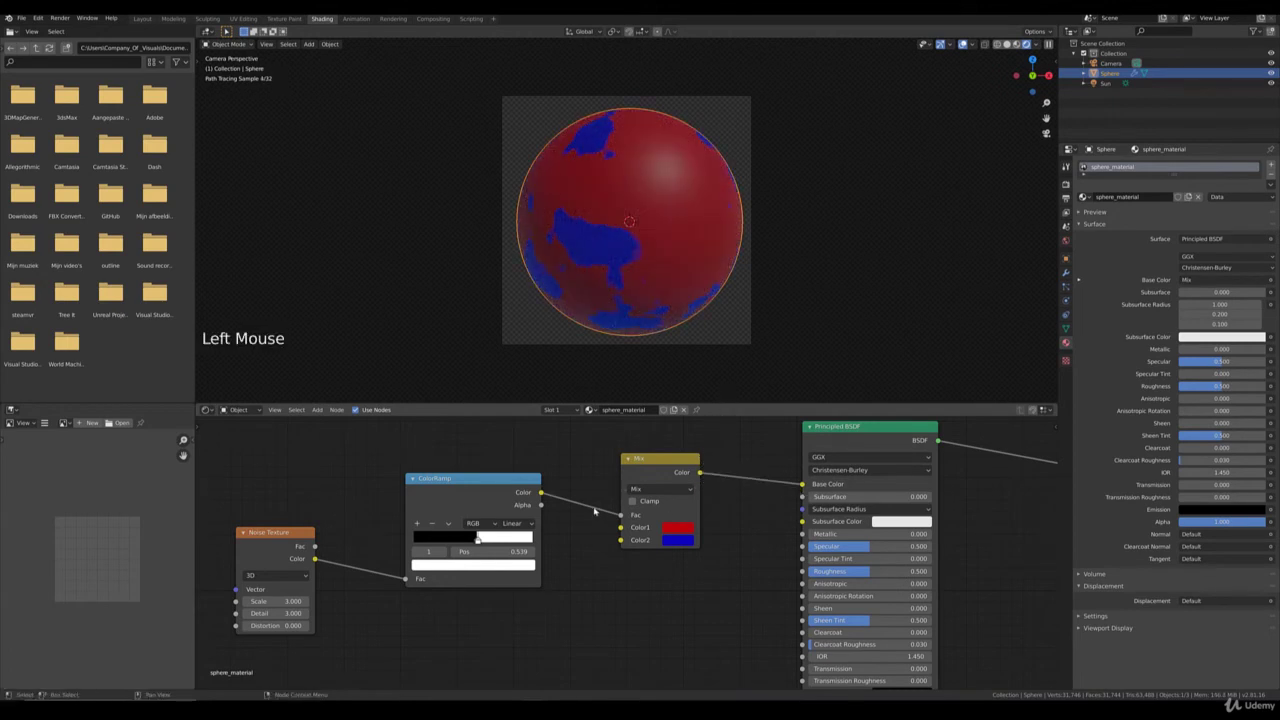
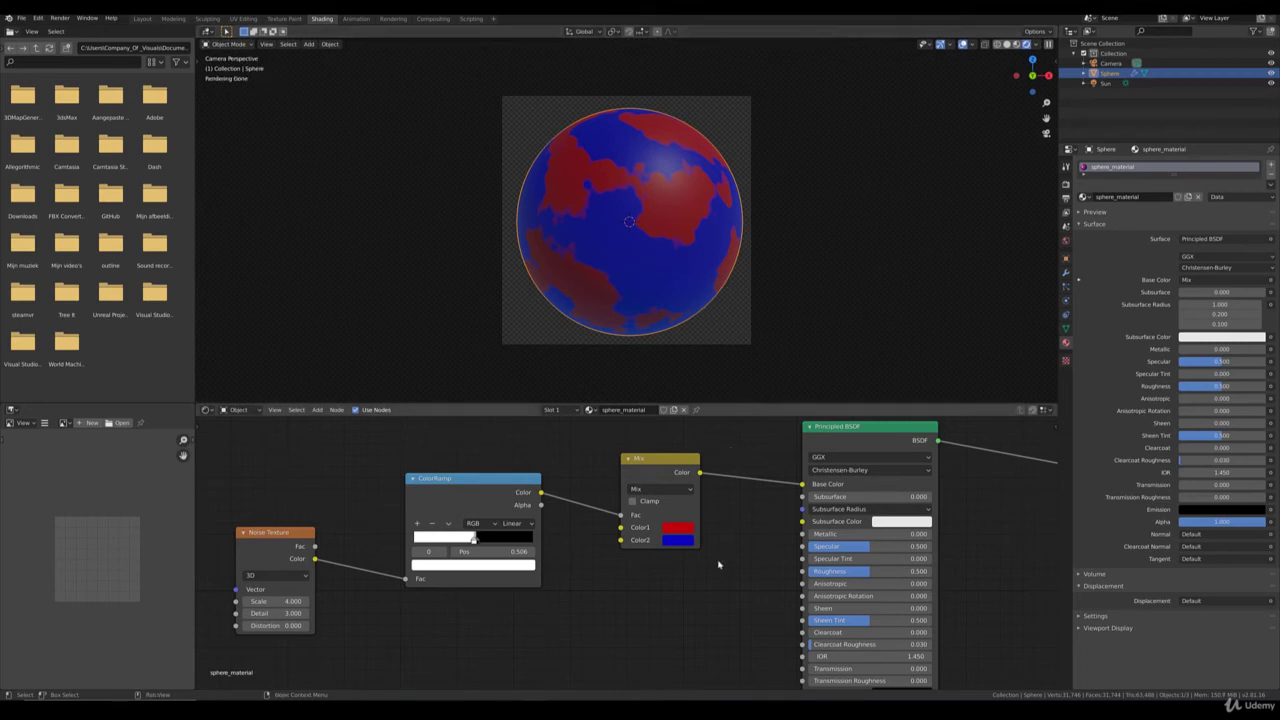
pyautogui.click(686, 547)
pyautogui.click(684, 546)
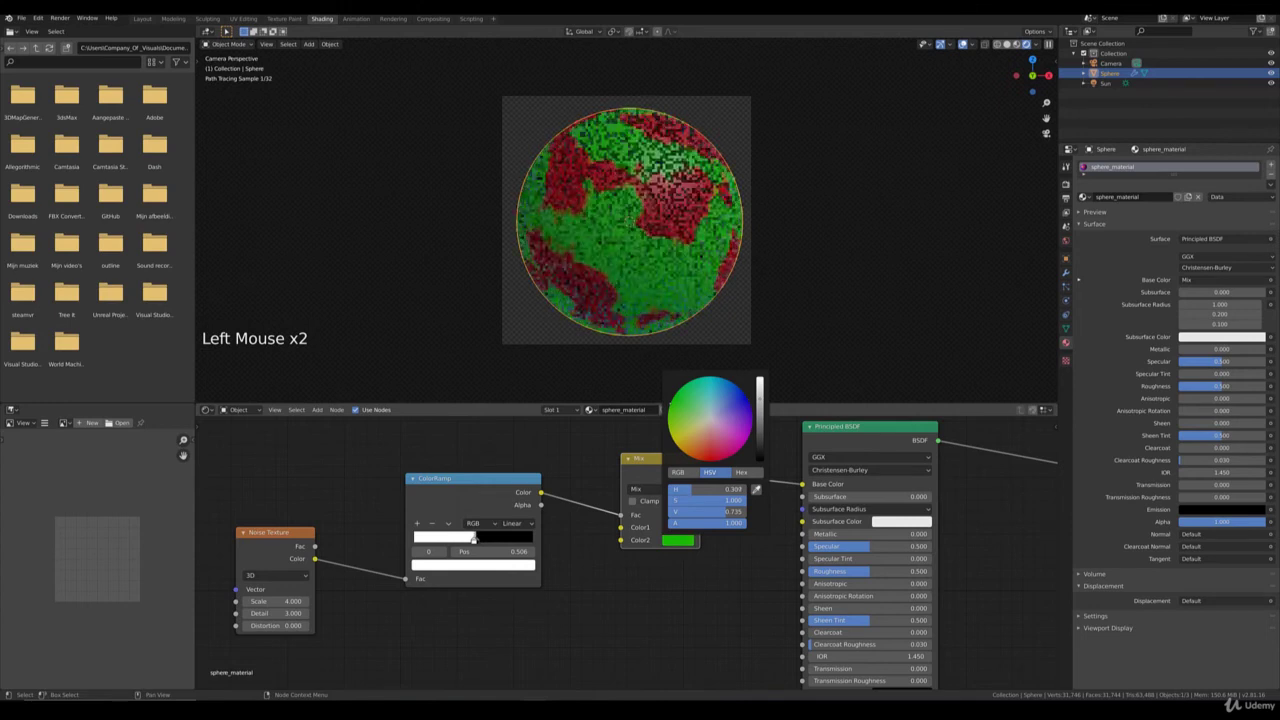
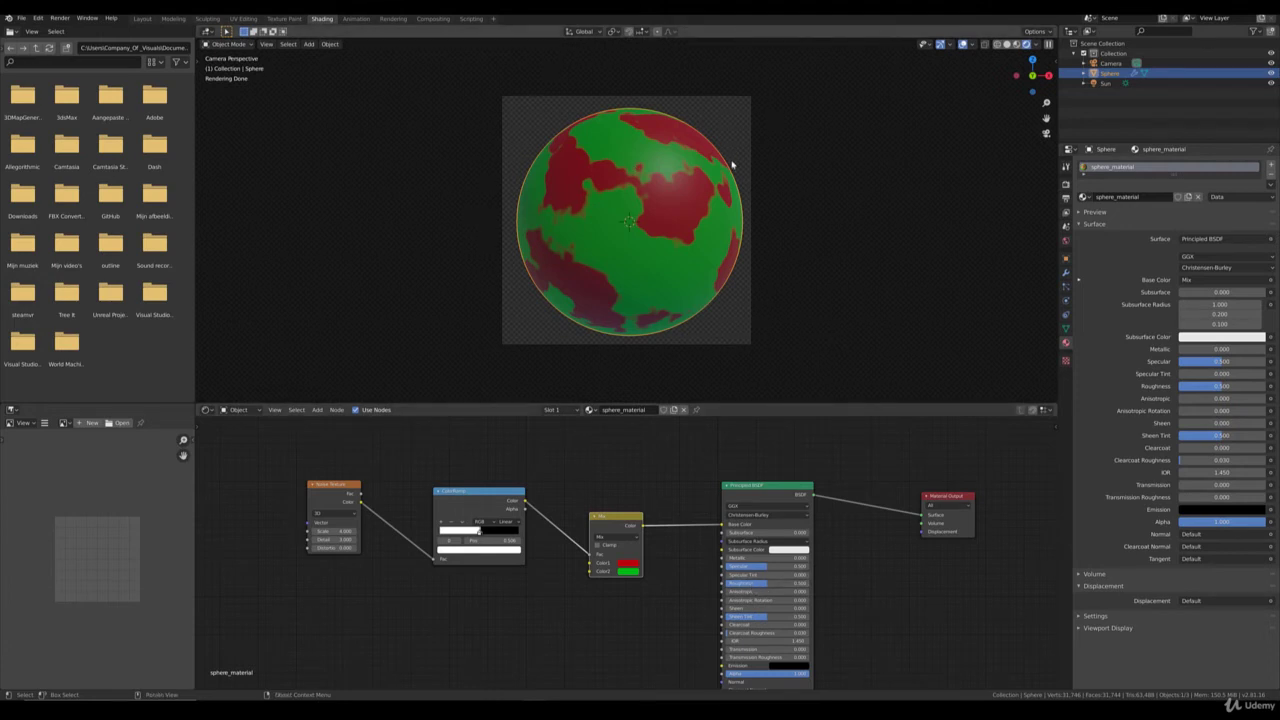
# Orbit around the red-and-green sphere to inspect it, then return to the camera view.
pyautogui.click(785, 586)
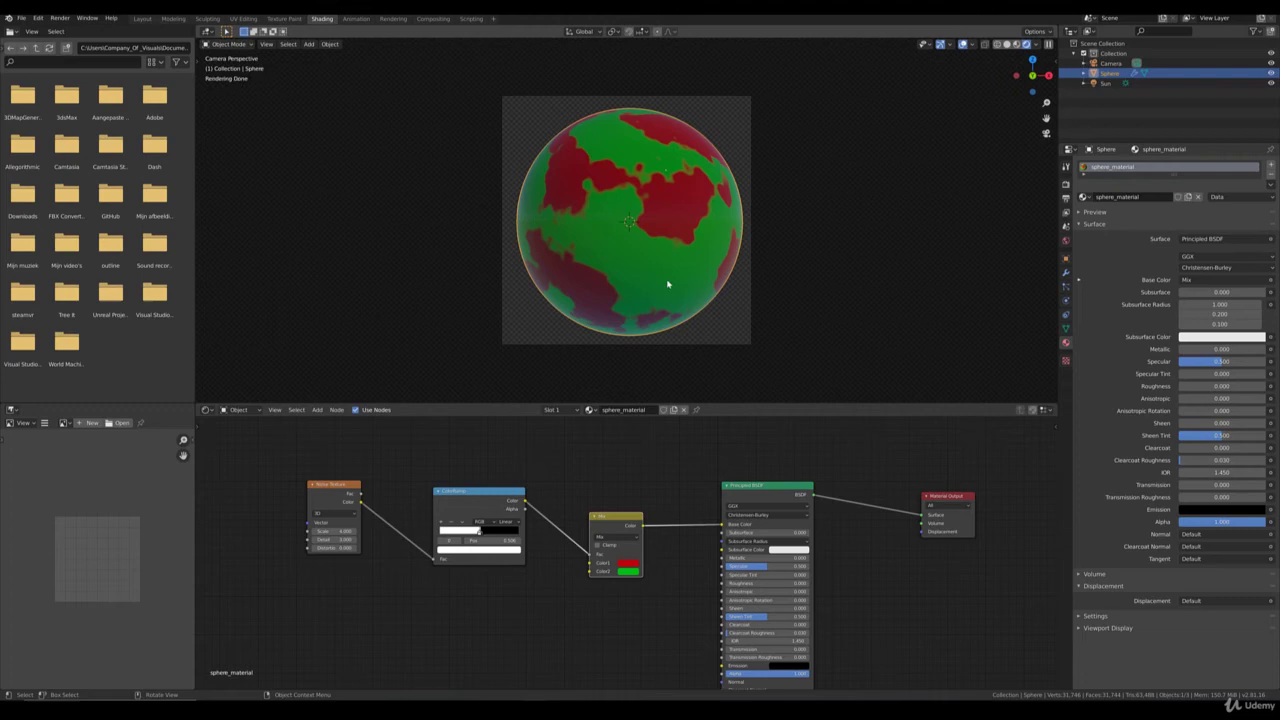
pyautogui.middleClick(662, 282)
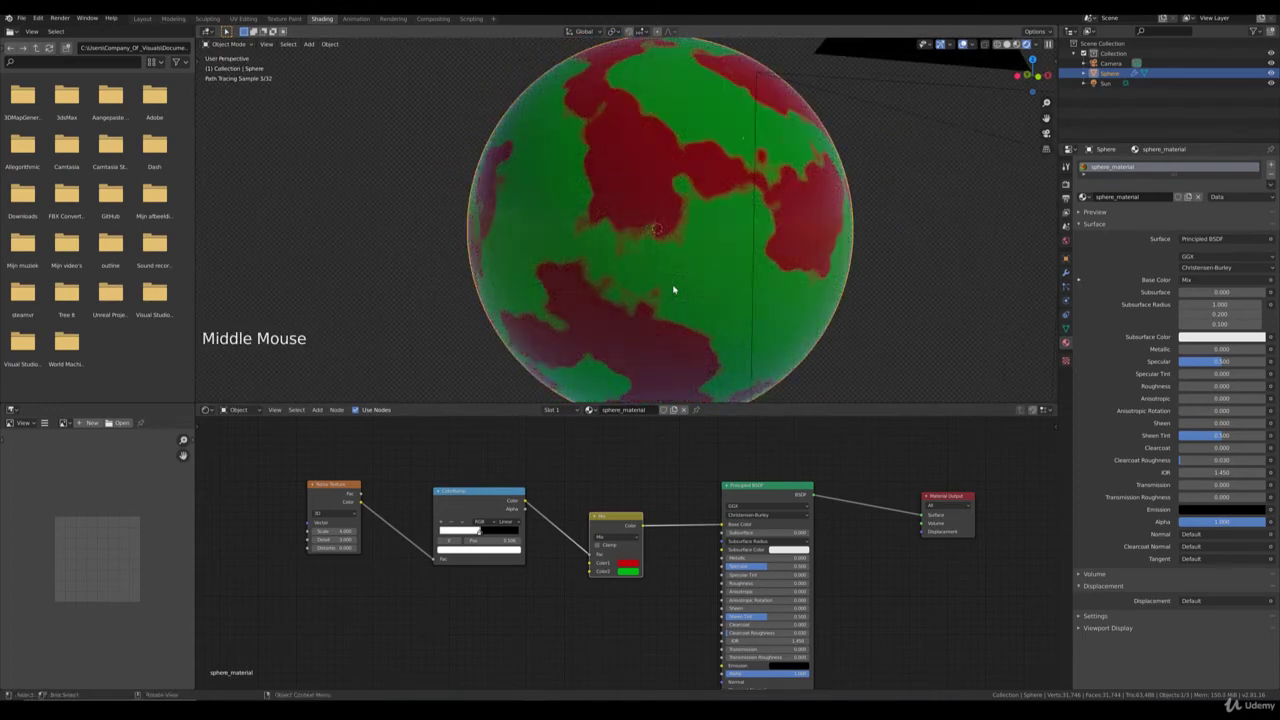
pyautogui.middleClick(750, 270)
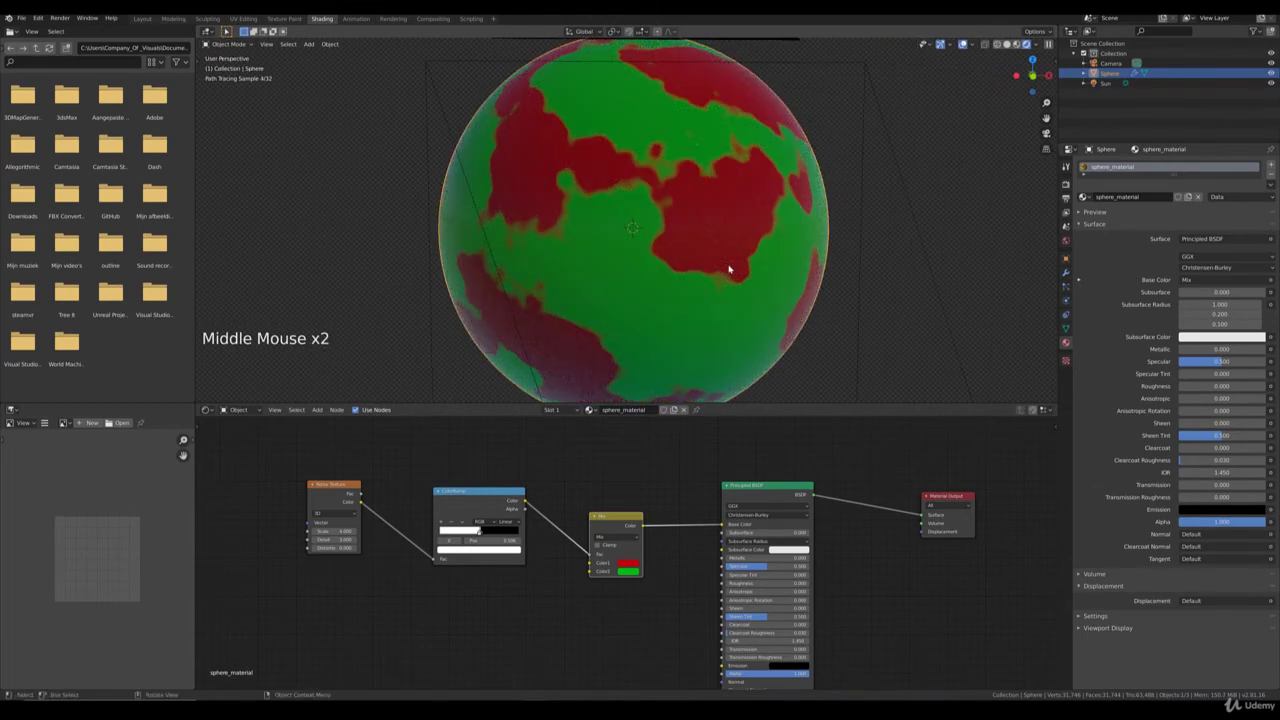
pyautogui.press('KP_0')
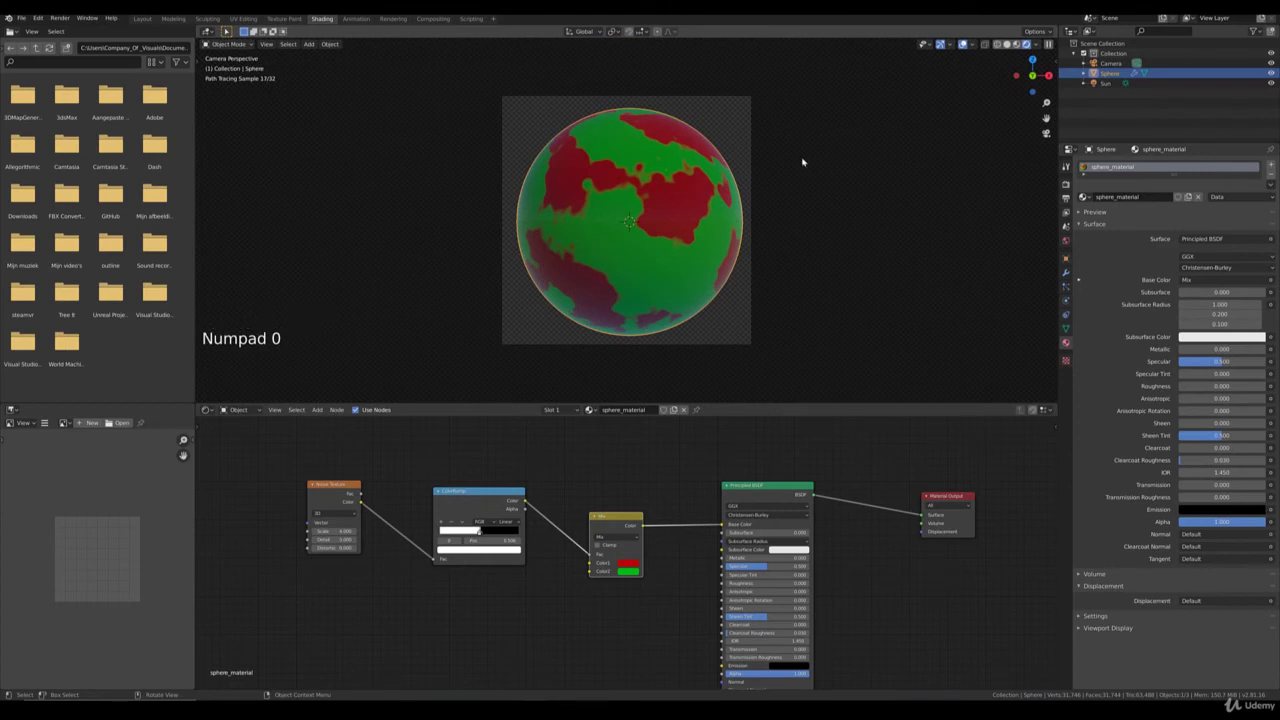
# Set the World colour to an Environment Texture for loading the artist workshop HDRI.
pyautogui.click(1066, 242)
pyautogui.click(1239, 227)
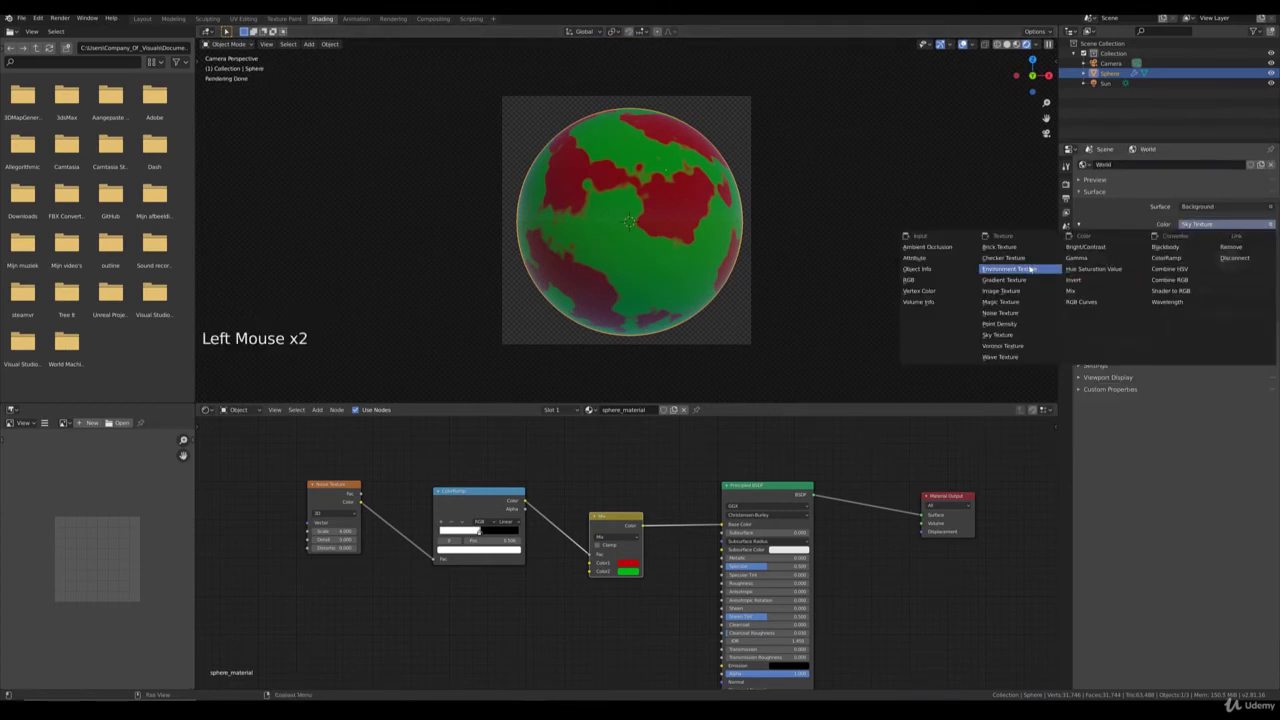
pyautogui.click(1244, 234)
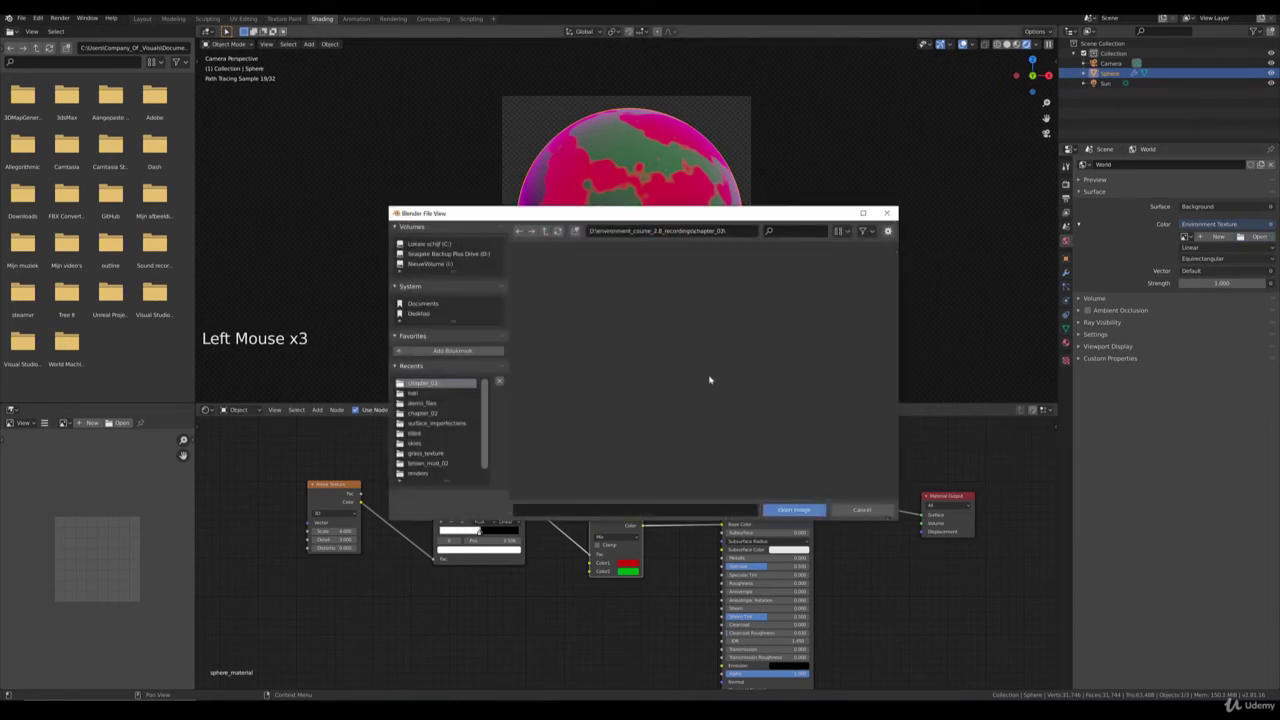
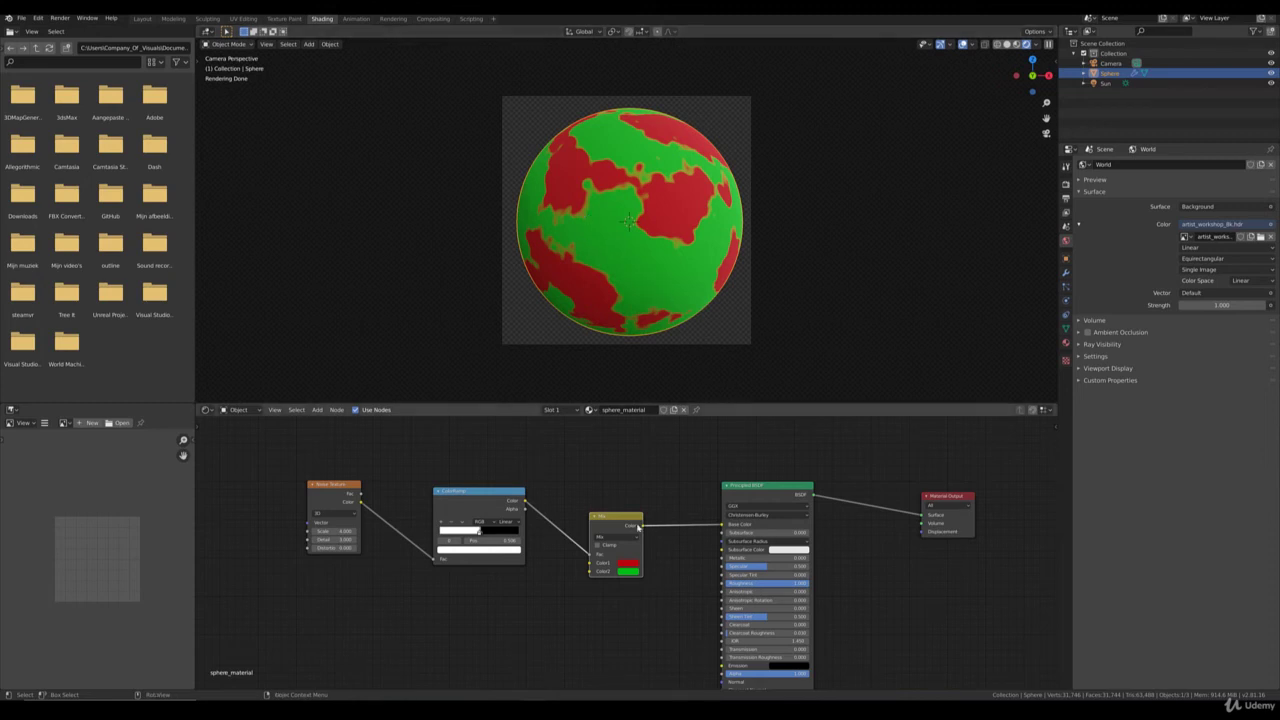
# Wire the ColorRamp Color output into the Principled BSDF Roughness so red patches reflect the HDRI.
pyautogui.click(529, 500)
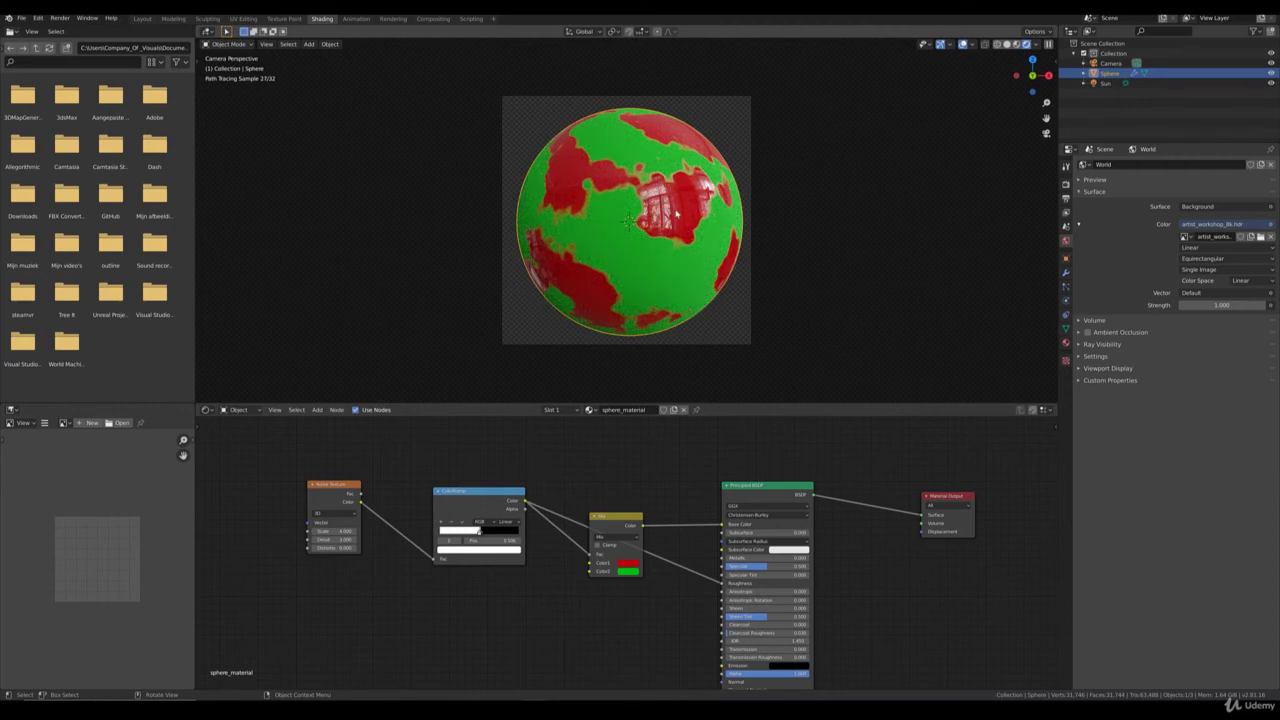
pyautogui.middleClick(666, 276)
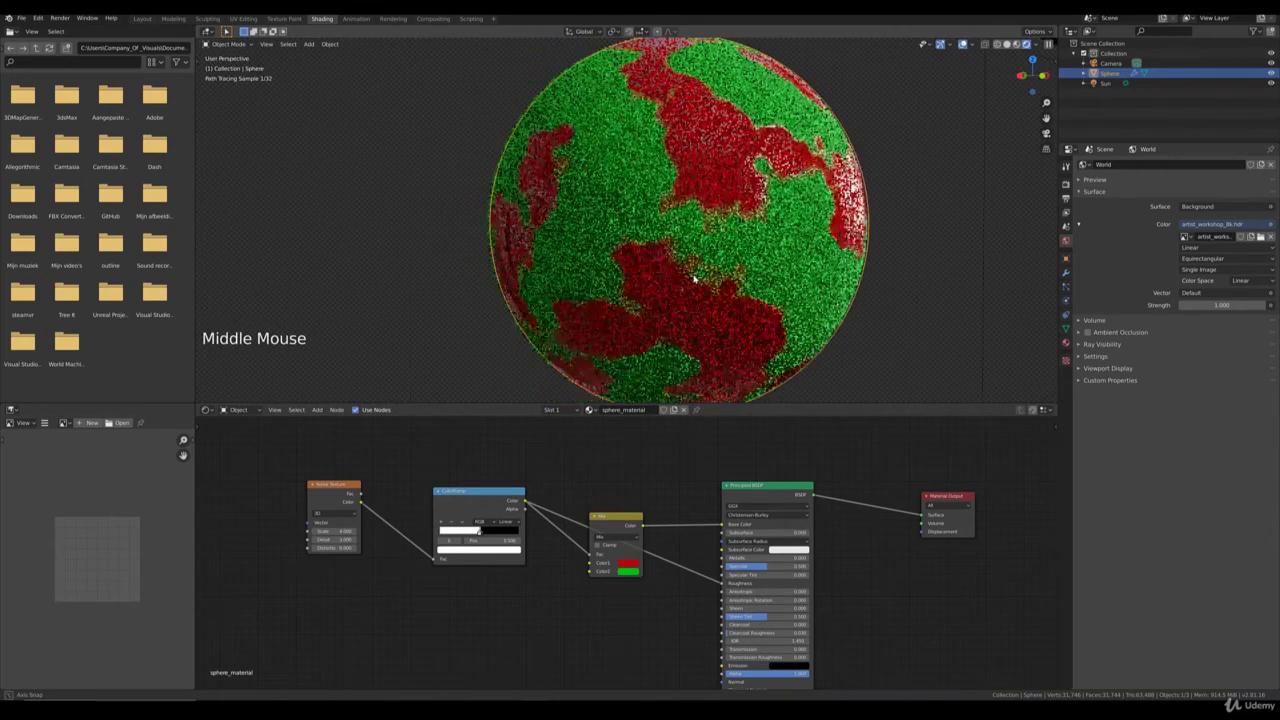
pyautogui.middleClick(670, 290)
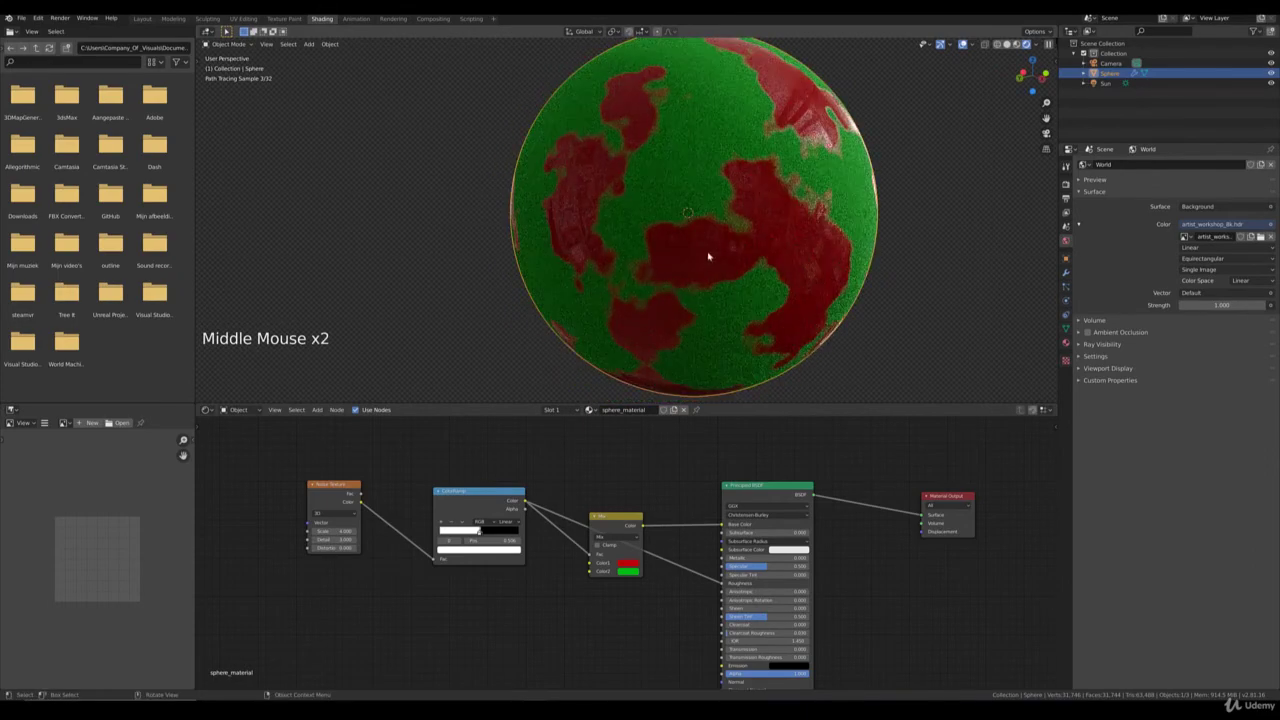
pyautogui.middleClick(800, 197)
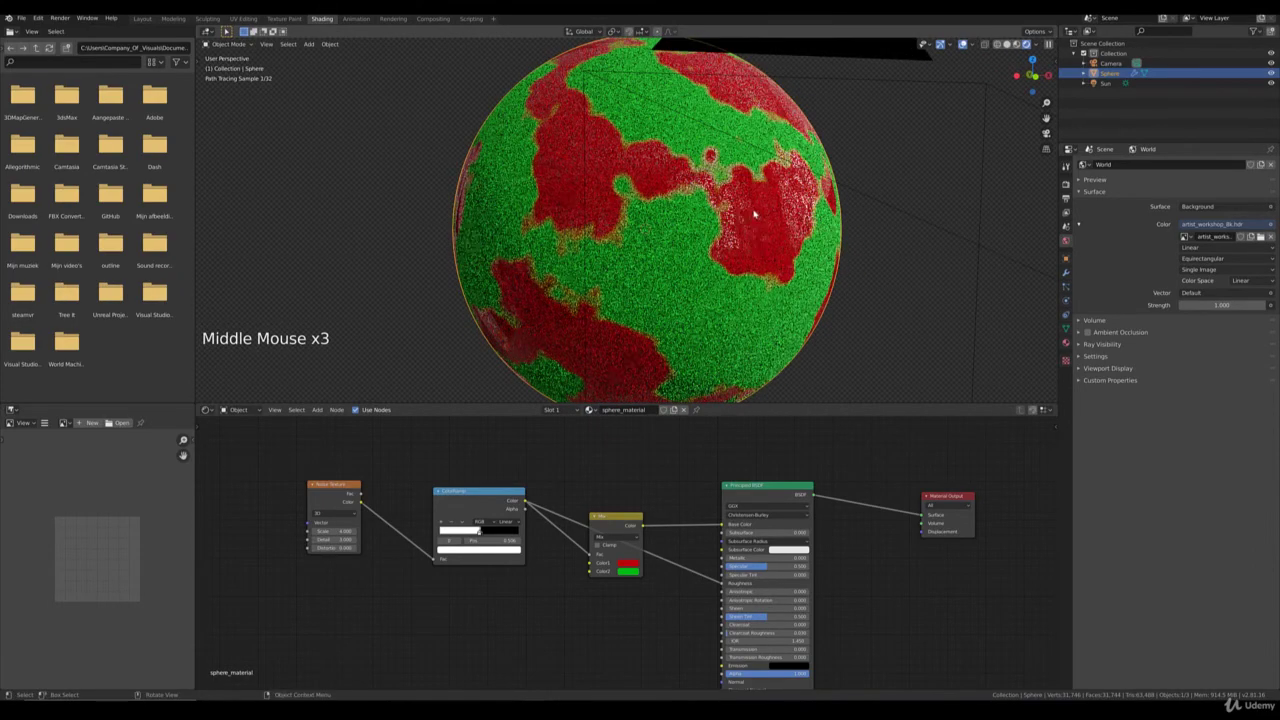
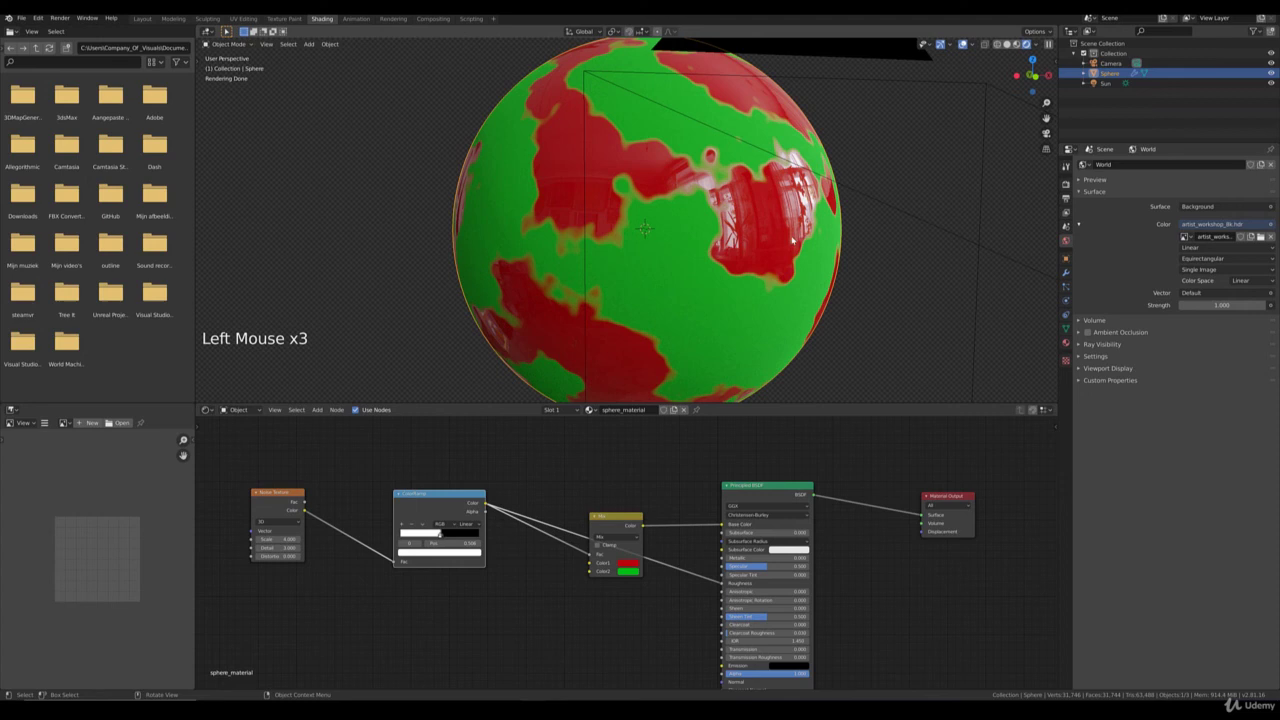
pyautogui.click(622, 523)
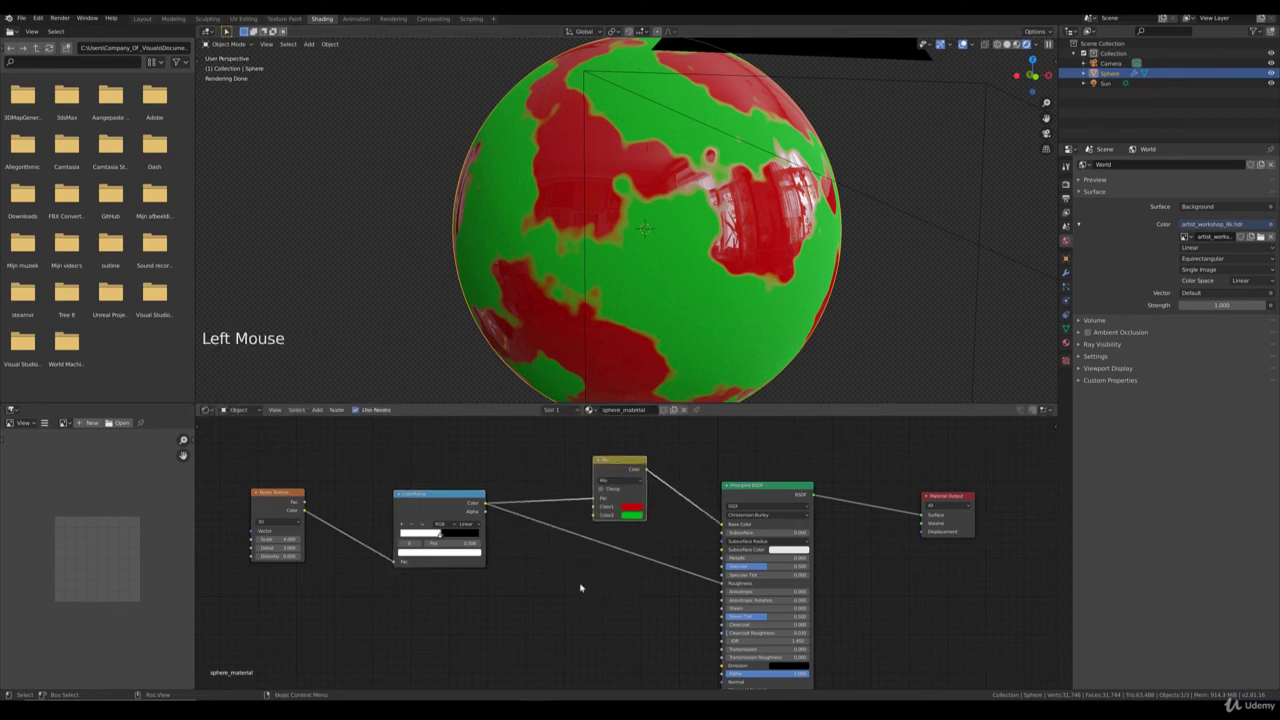
# Insert an Invert node on the ColorRamp-to-Roughness link, reversing which patches look glossy.
pyautogui.click(442, 536)
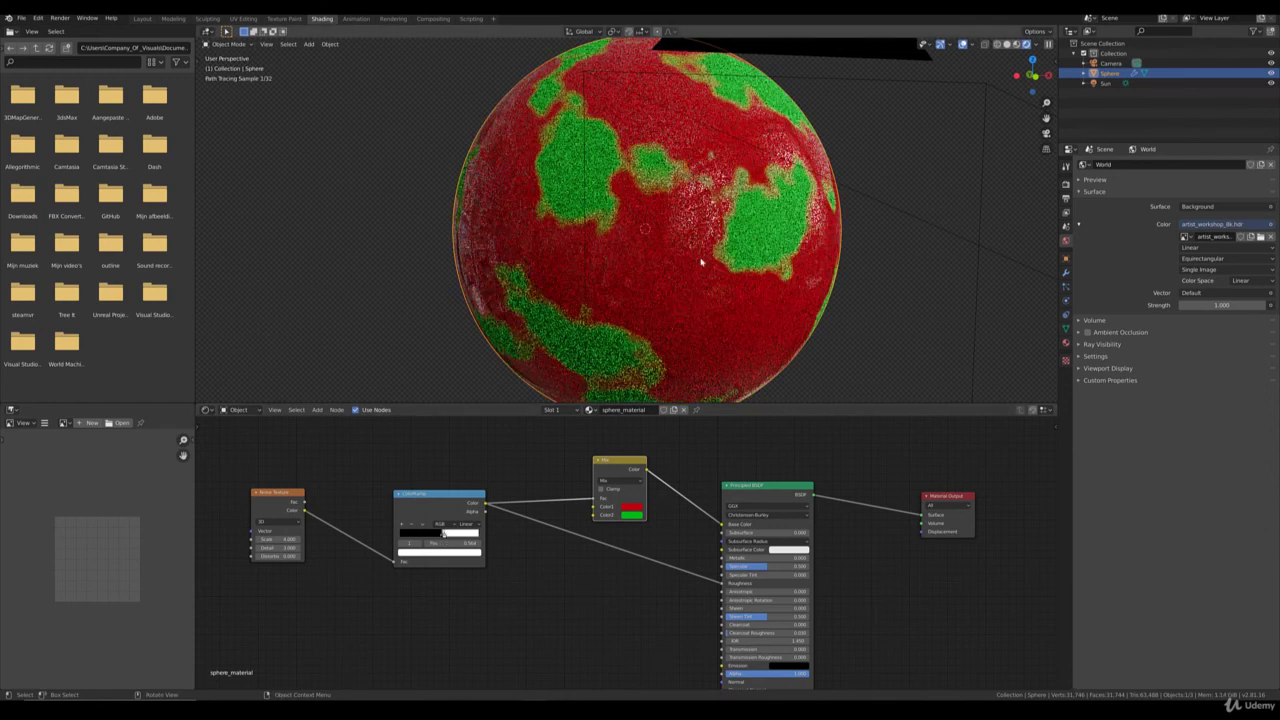
pyautogui.click(447, 536)
pyautogui.click(322, 414)
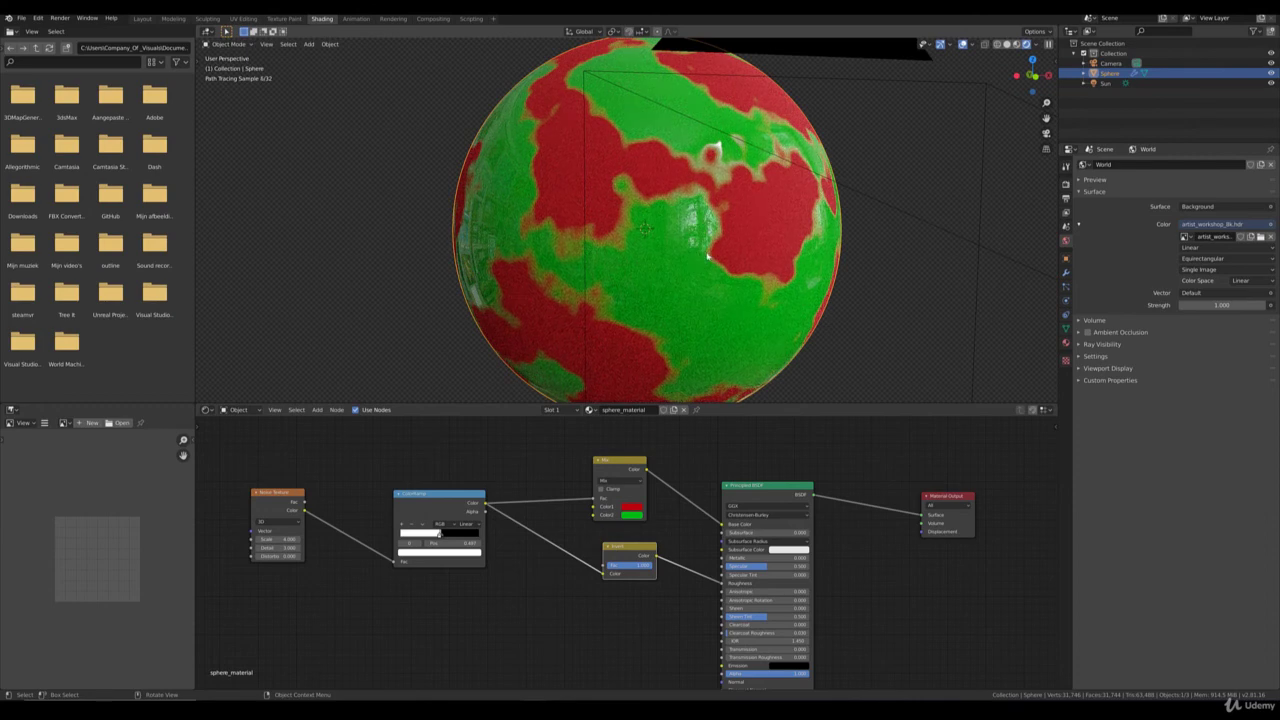
# Inspect the inverted glossiness from several angles, then tidy the material's node layout.
pyautogui.middleClick(650, 298)
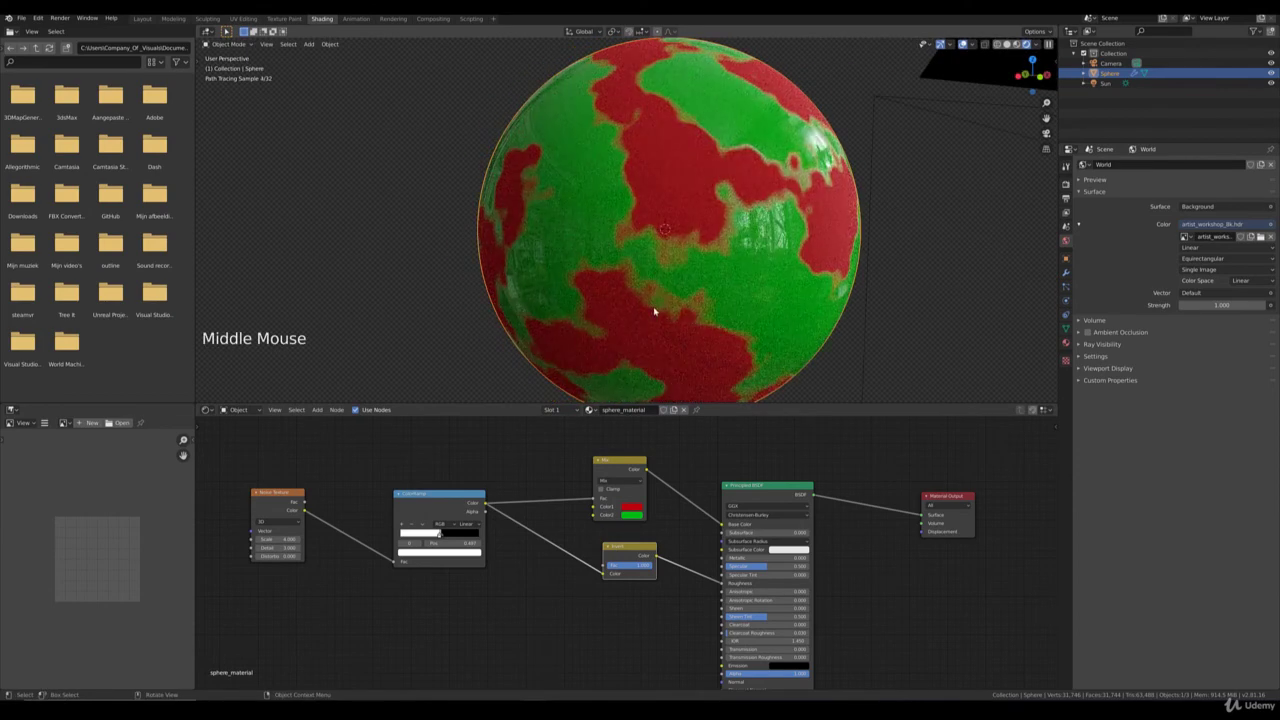
pyautogui.middleClick(674, 310)
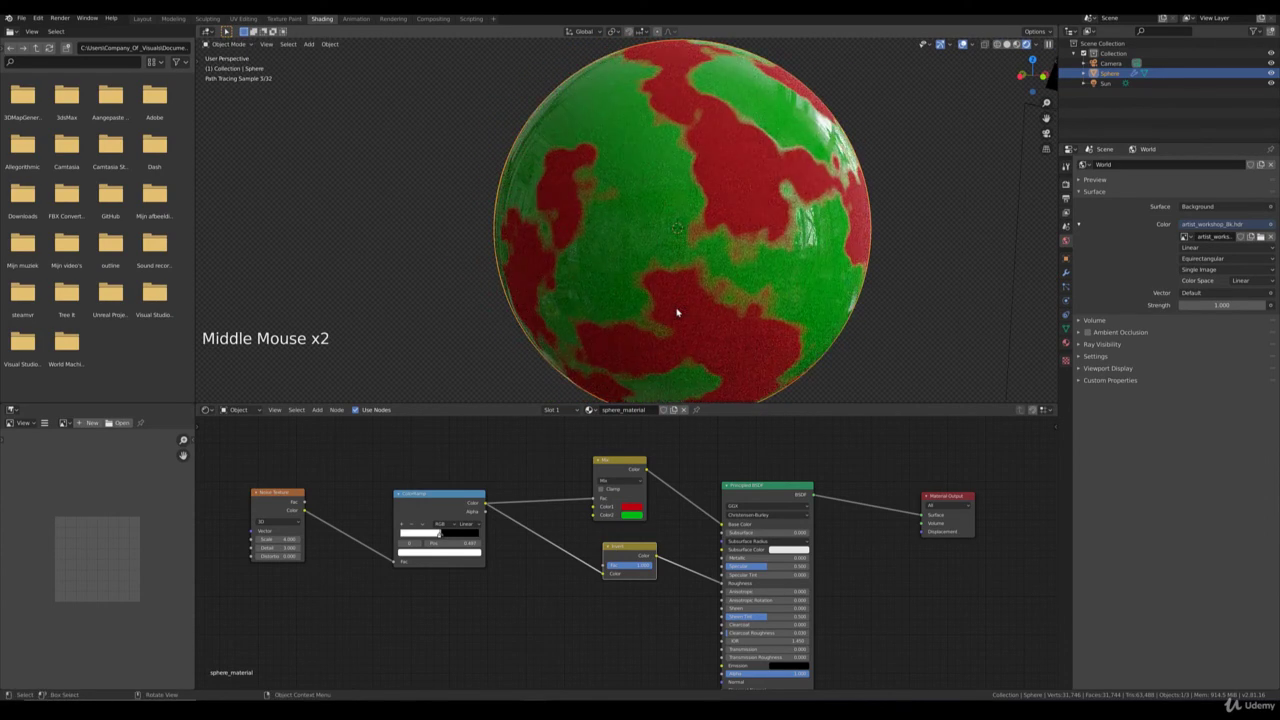
pyautogui.scroll(-3)
pyautogui.middleClick(716, 285)
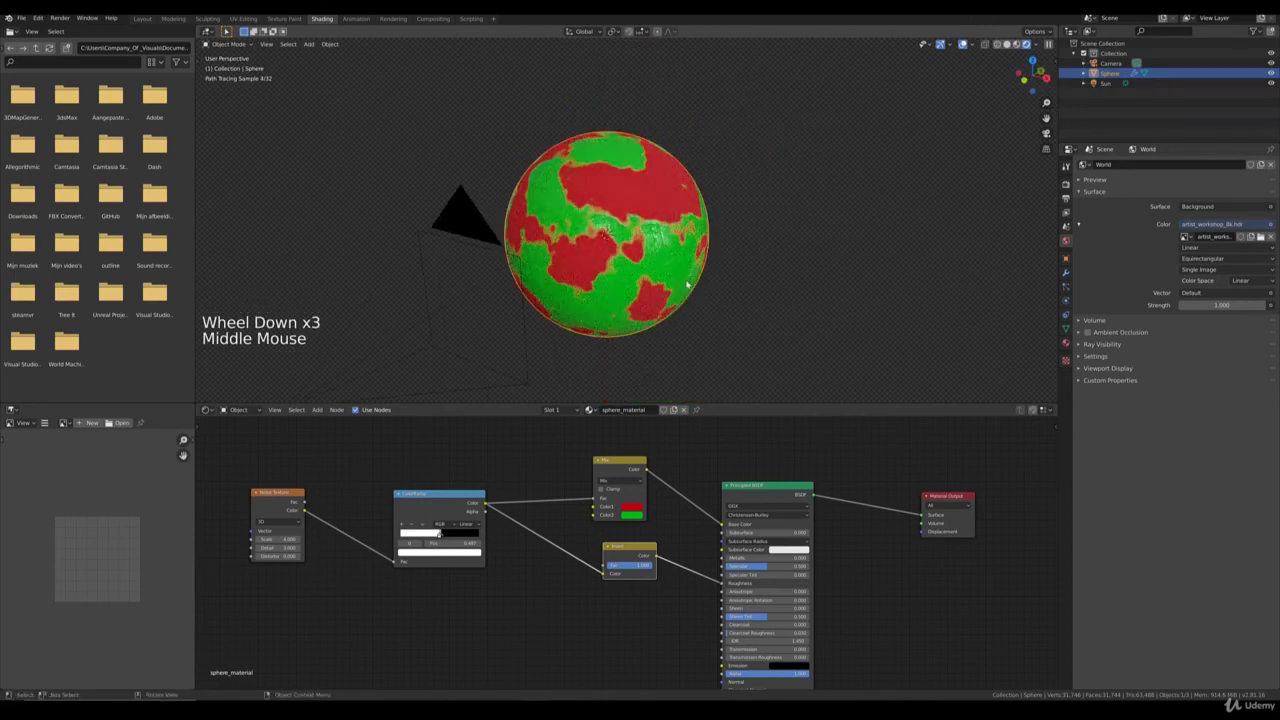
pyautogui.press('KP_0')
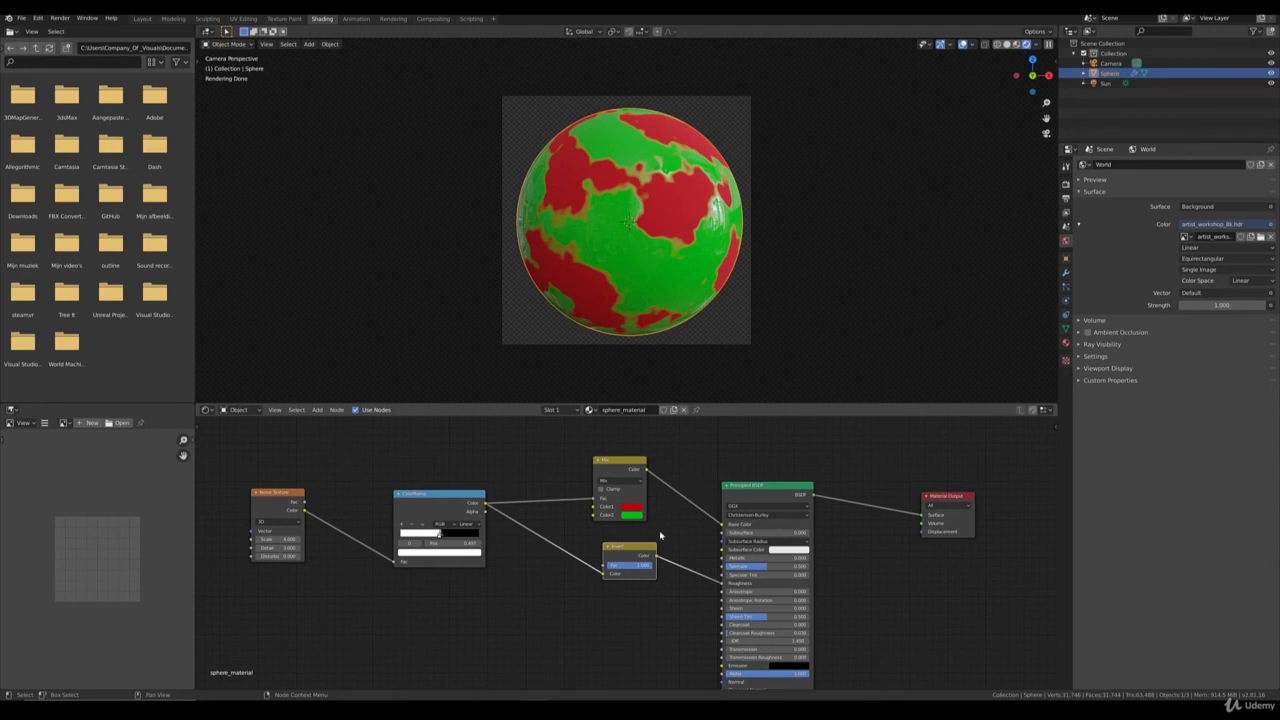
pyautogui.click(644, 549)
pyautogui.click(649, 548)
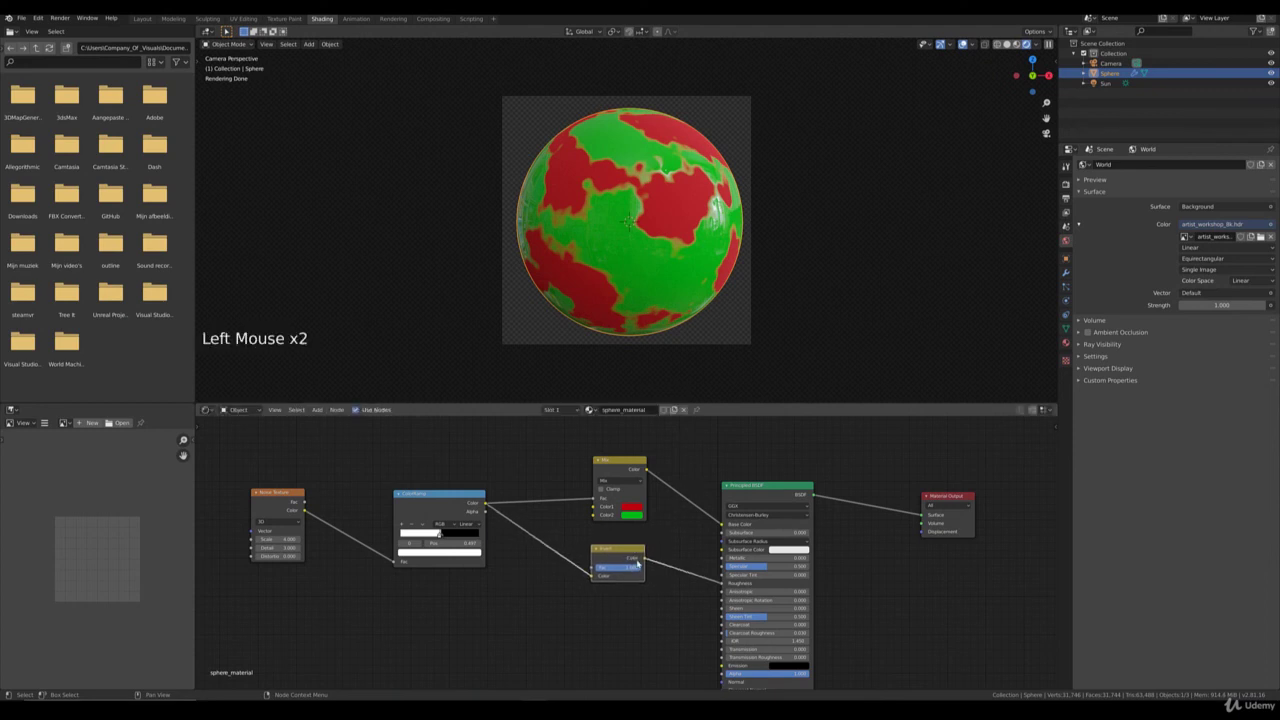